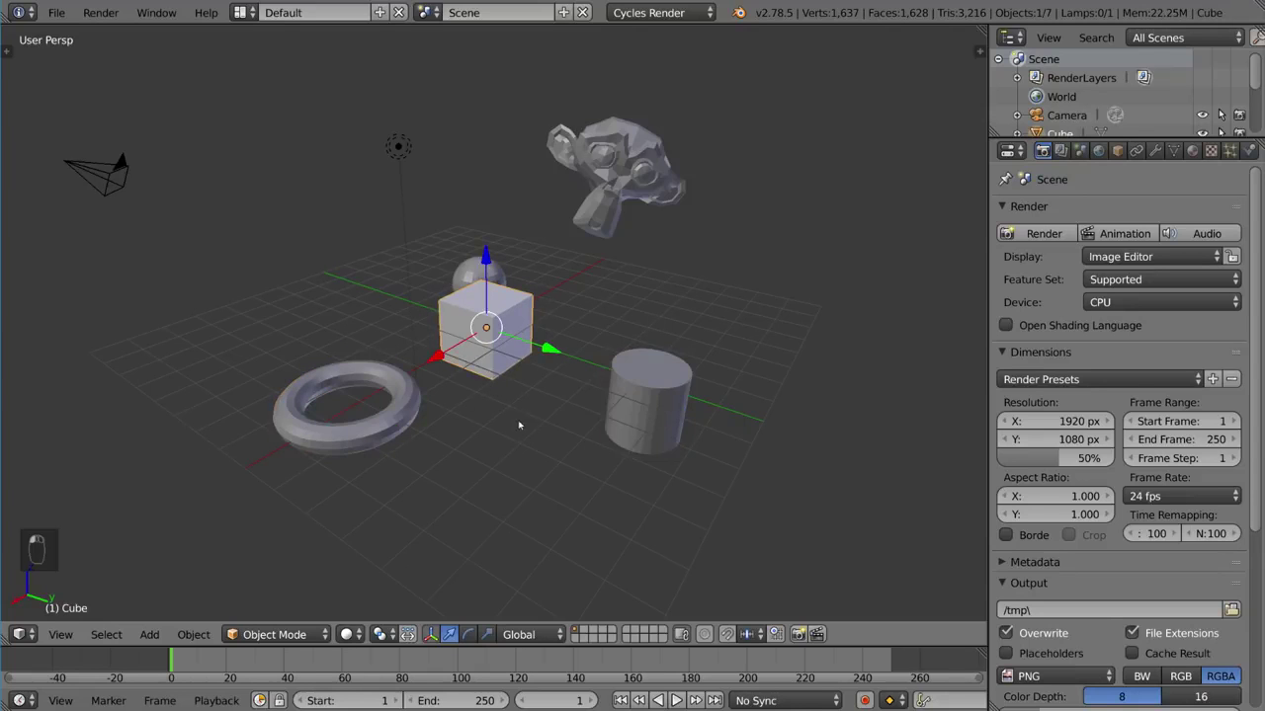
Toggle the viewport to wireframe display with Z so the sphere shows through the cube
key("z")
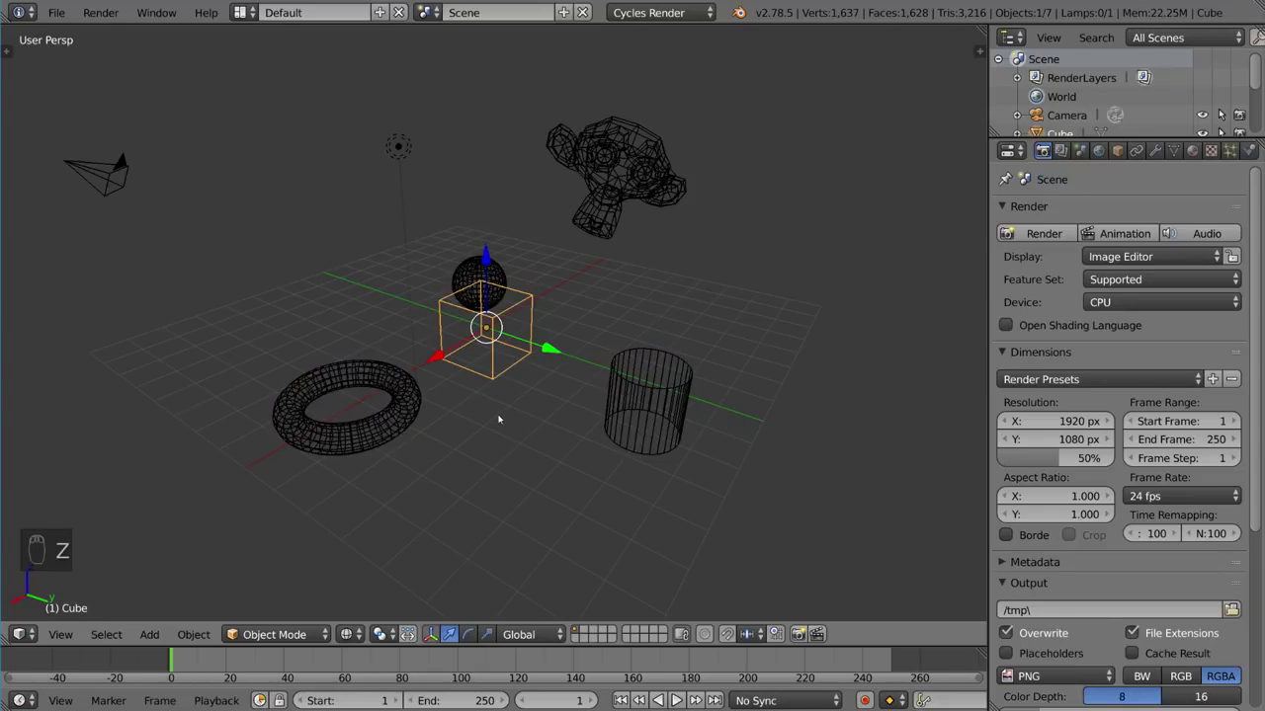
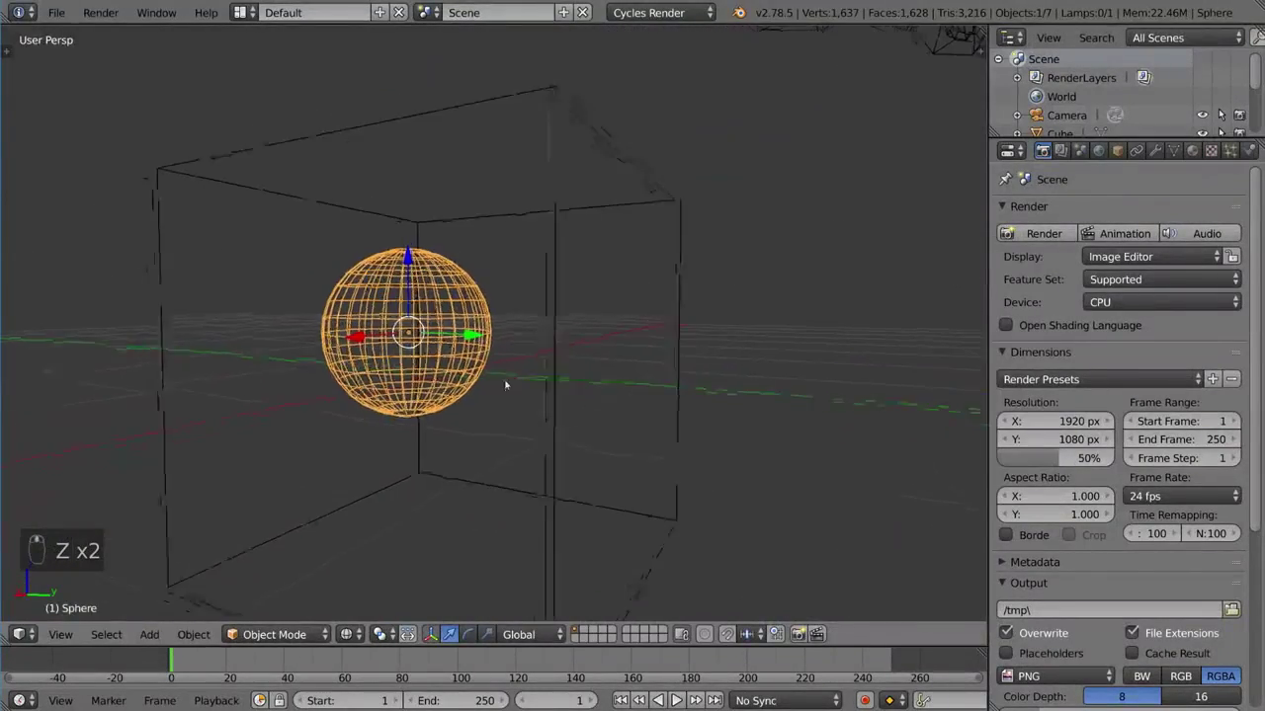
Select the cube by its edge instead of the sphere and undo the accidental move
left_click(555, 463)
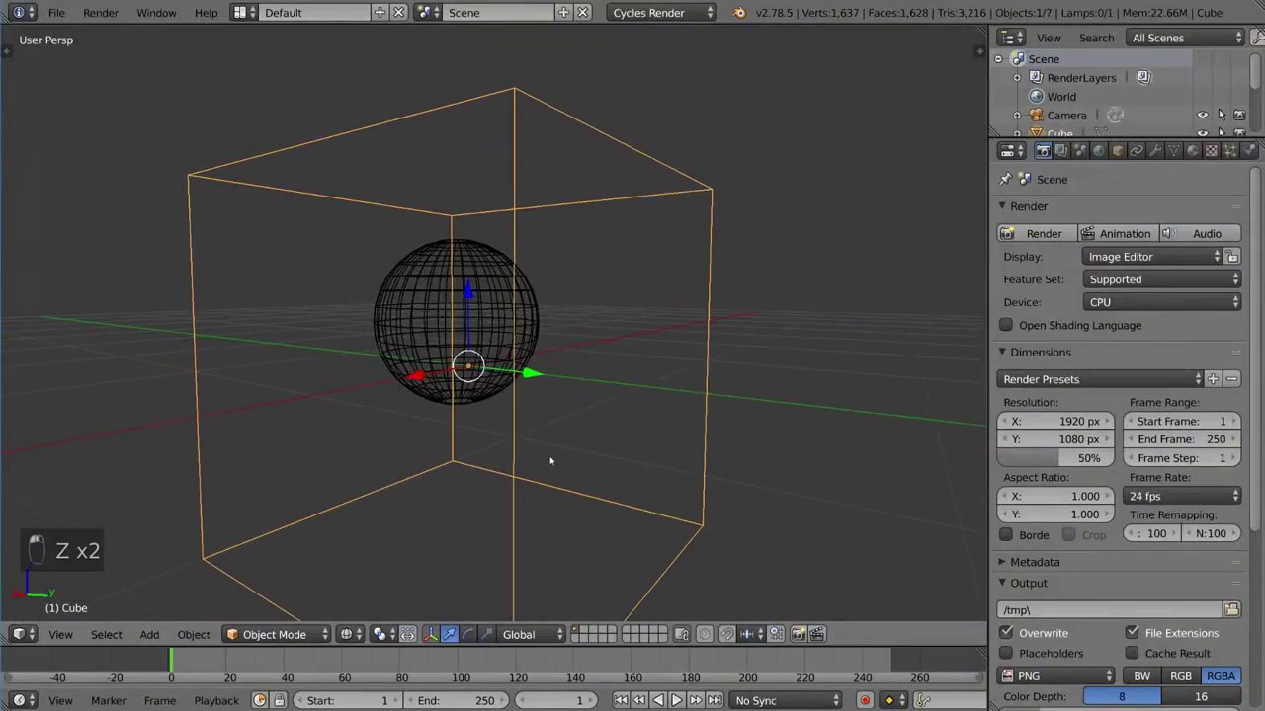
left_click(552, 444)
left_click(522, 361)
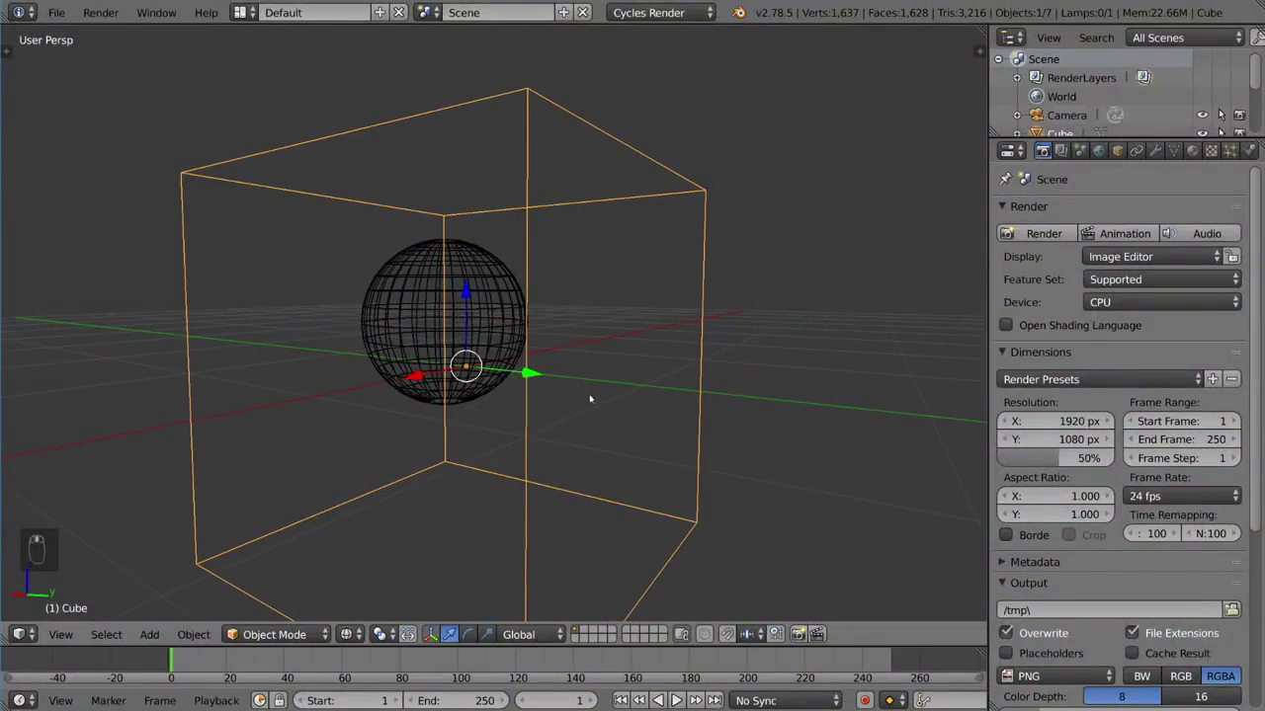
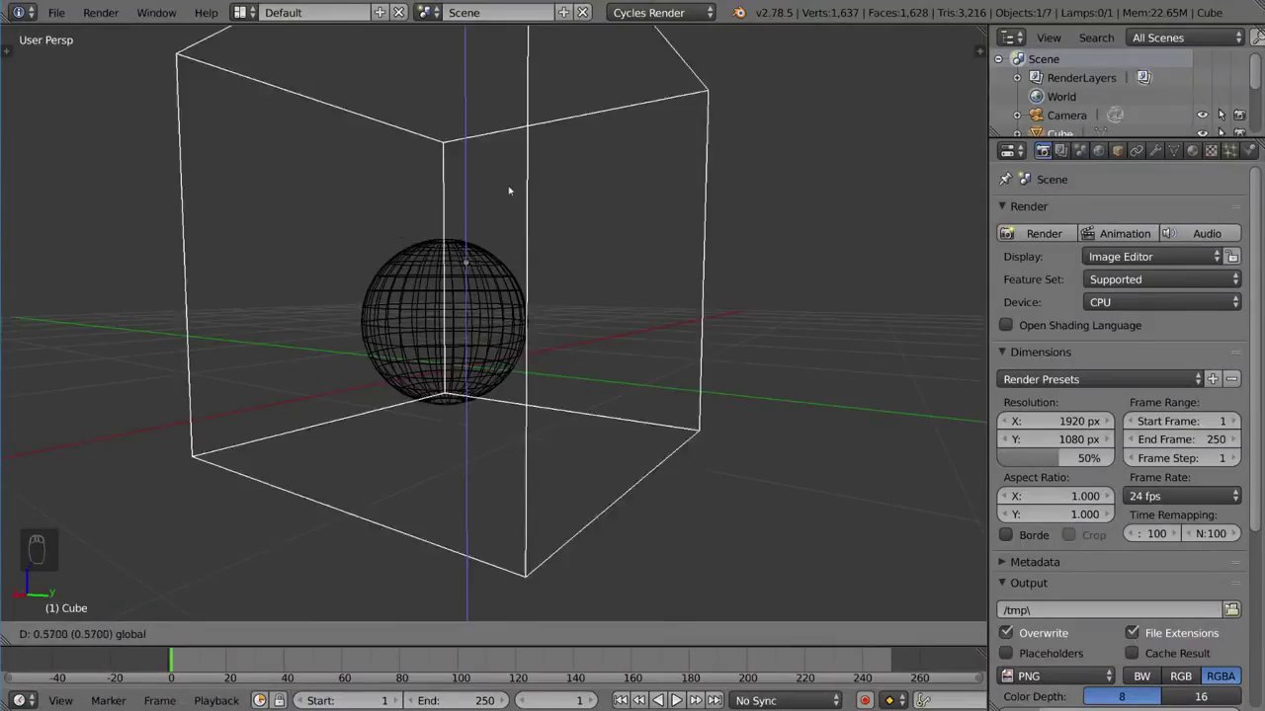
key("ctrl+z")
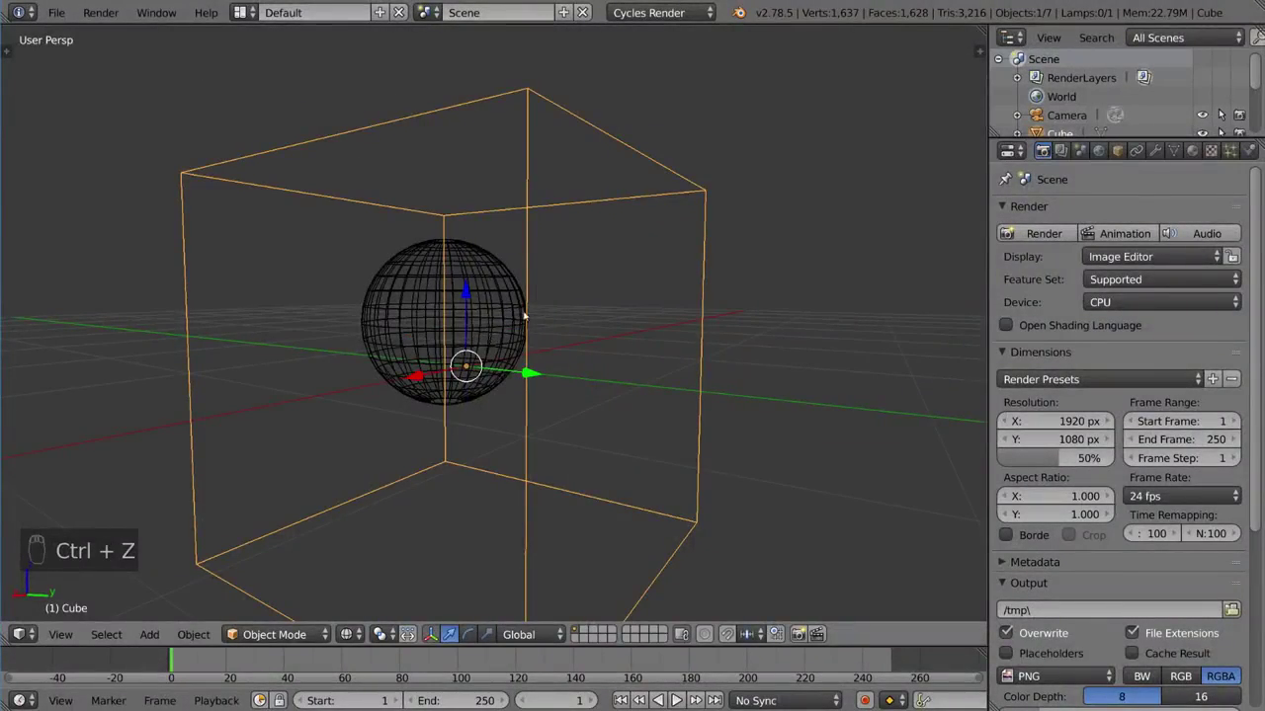
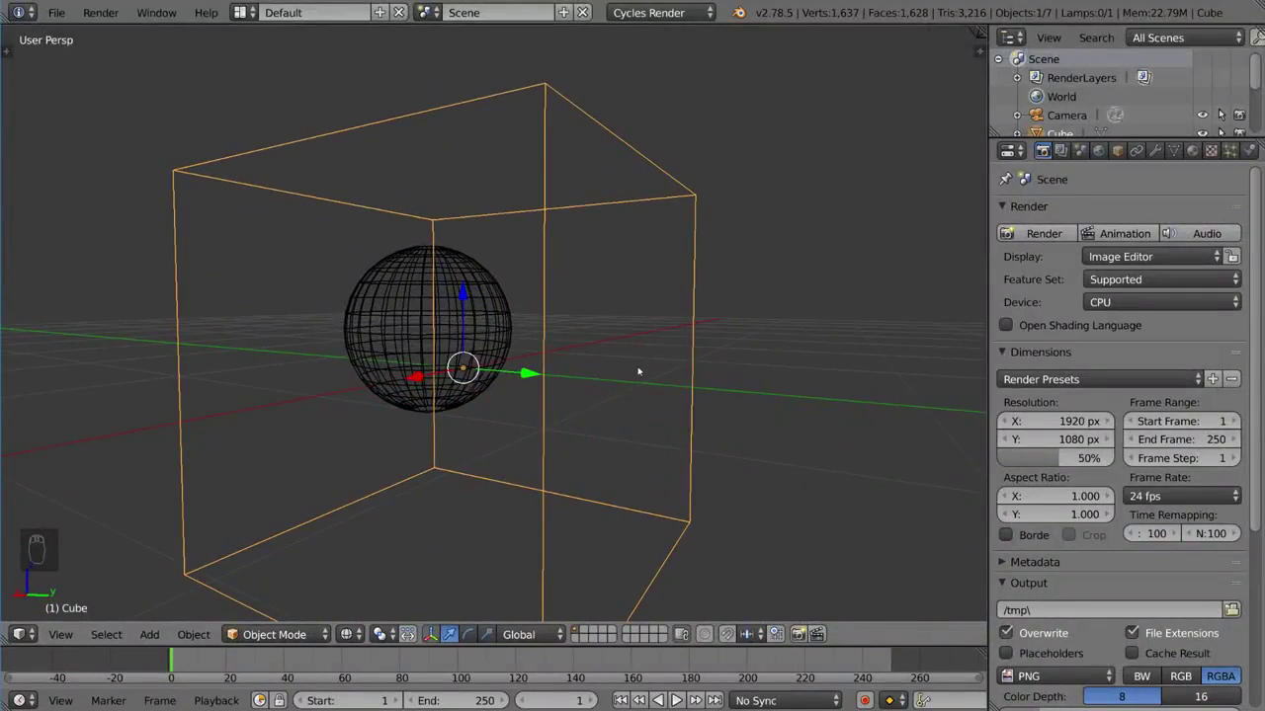
Orbit and pan around the cube and sphere, undoing stray changes along the way
middle_click(634, 374)
left_click_drag(465, 293, 419, 377)
left_click_drag(418, 378, 482, 370)
left_click(588, 355)
left_click_drag(633, 356, 603, 317)
key("ctrl+z")
key("ctrl+z")
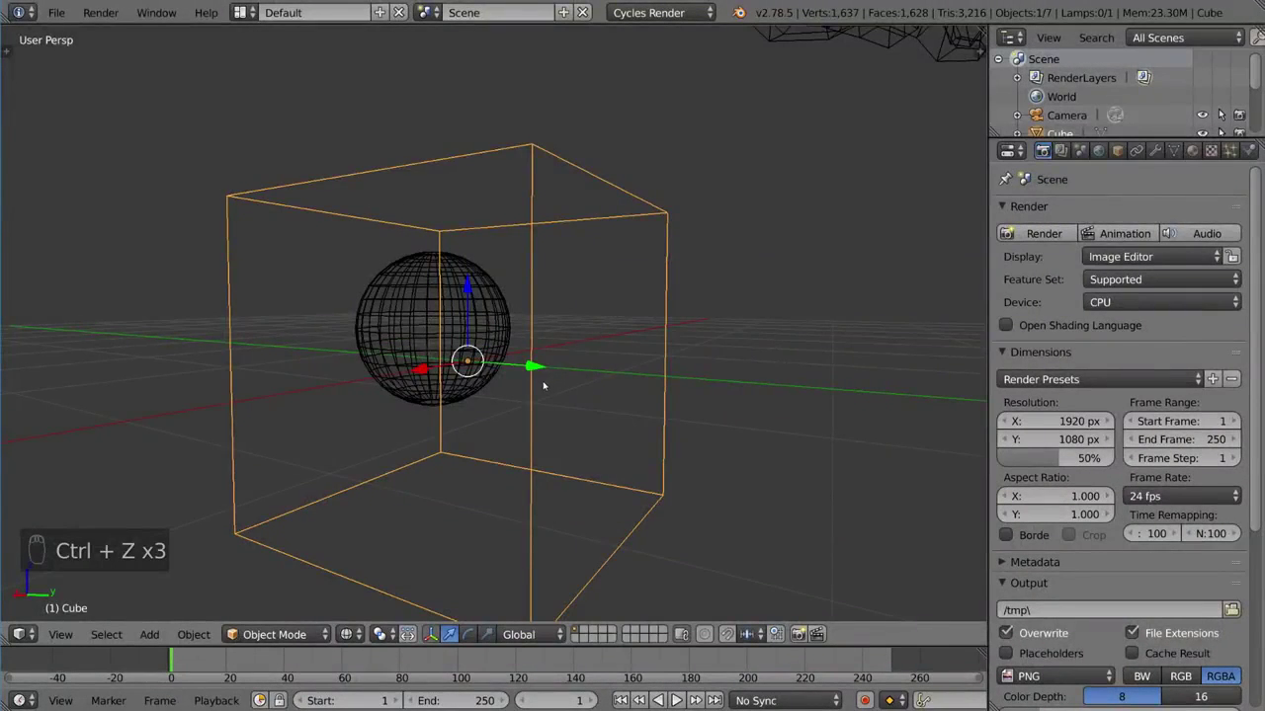
left_click(537, 393)
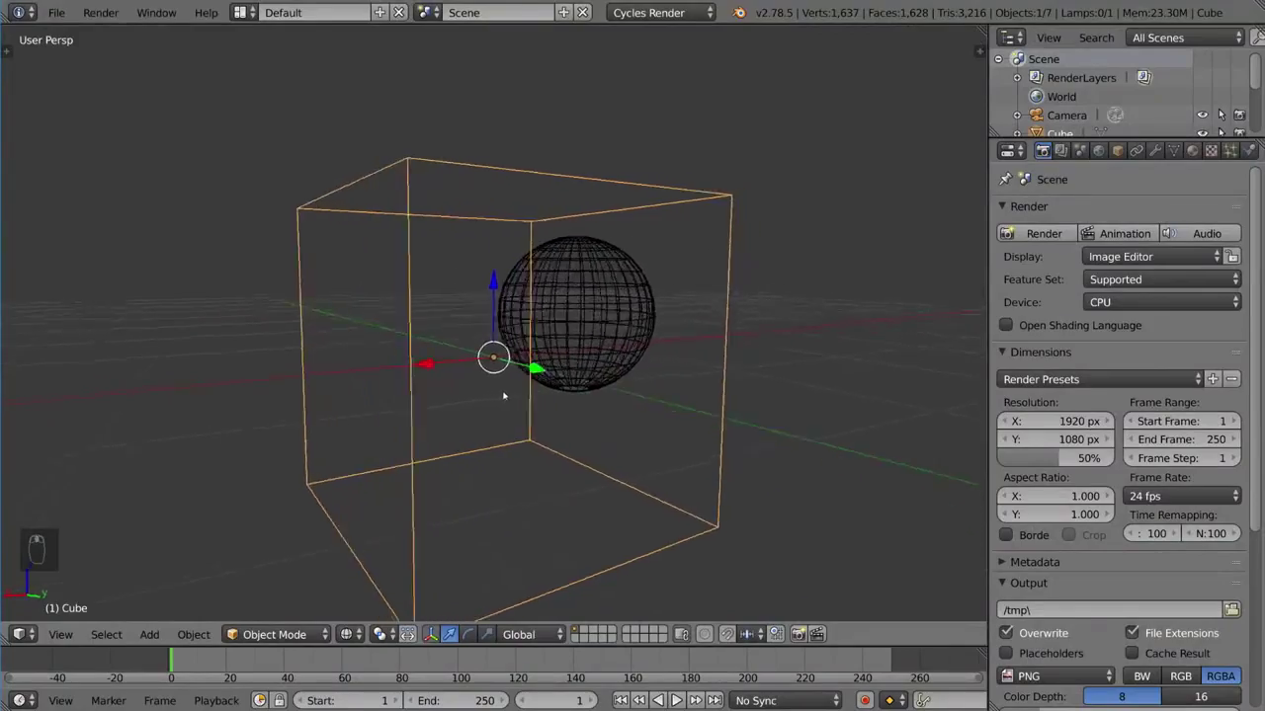
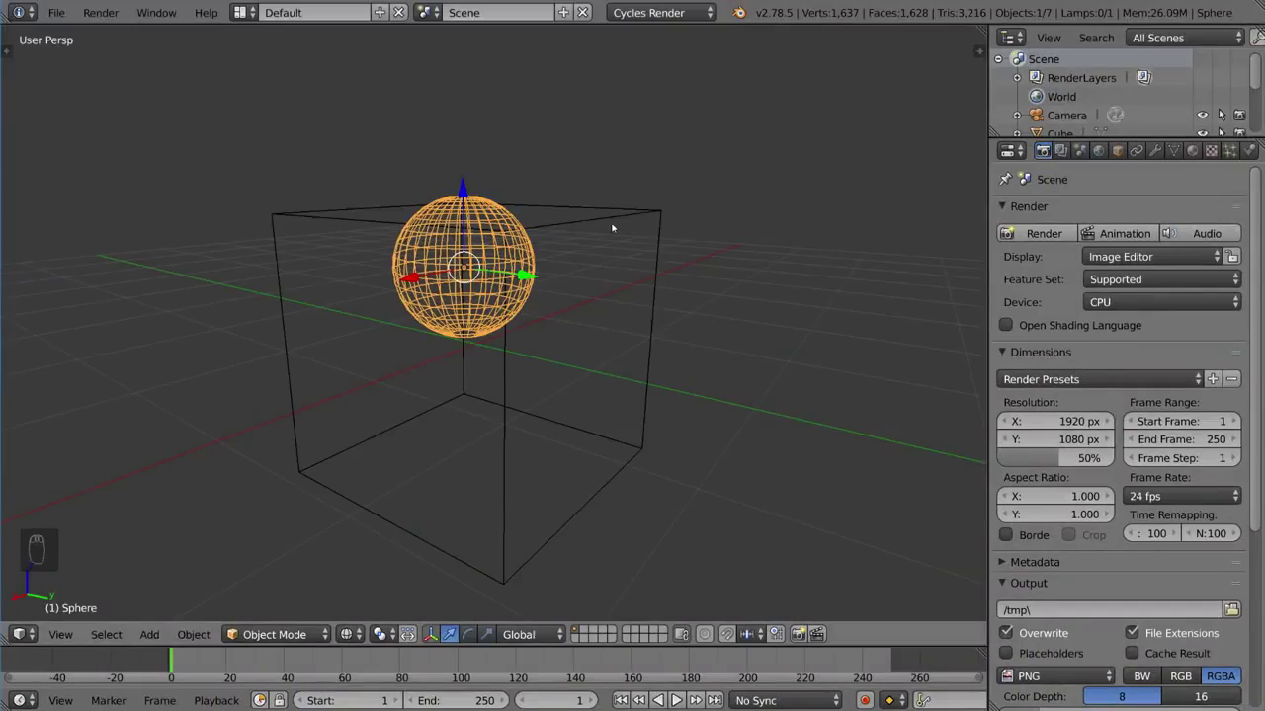
Place the 3D cursor just beside the cube's top corner and look down on it
left_click_drag(614, 219, 558, 300)
left_click_drag(604, 223, 558, 301)
left_click_drag(605, 223, 538, 304)
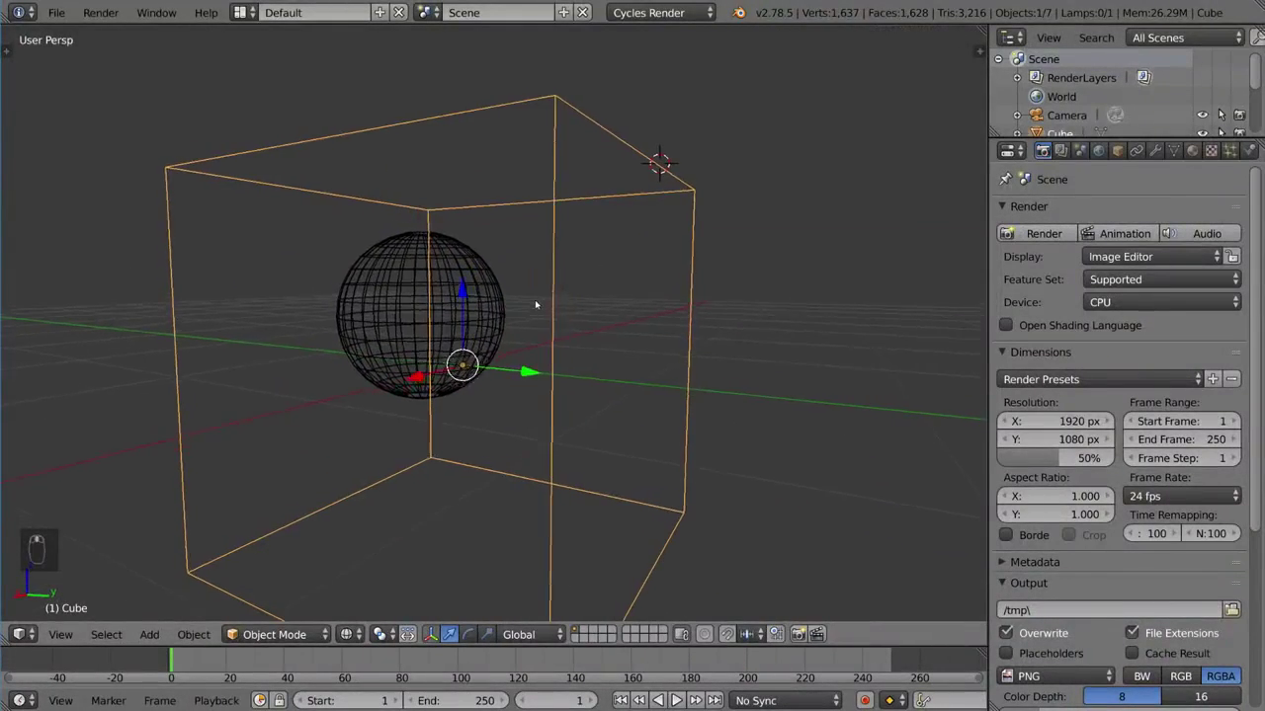
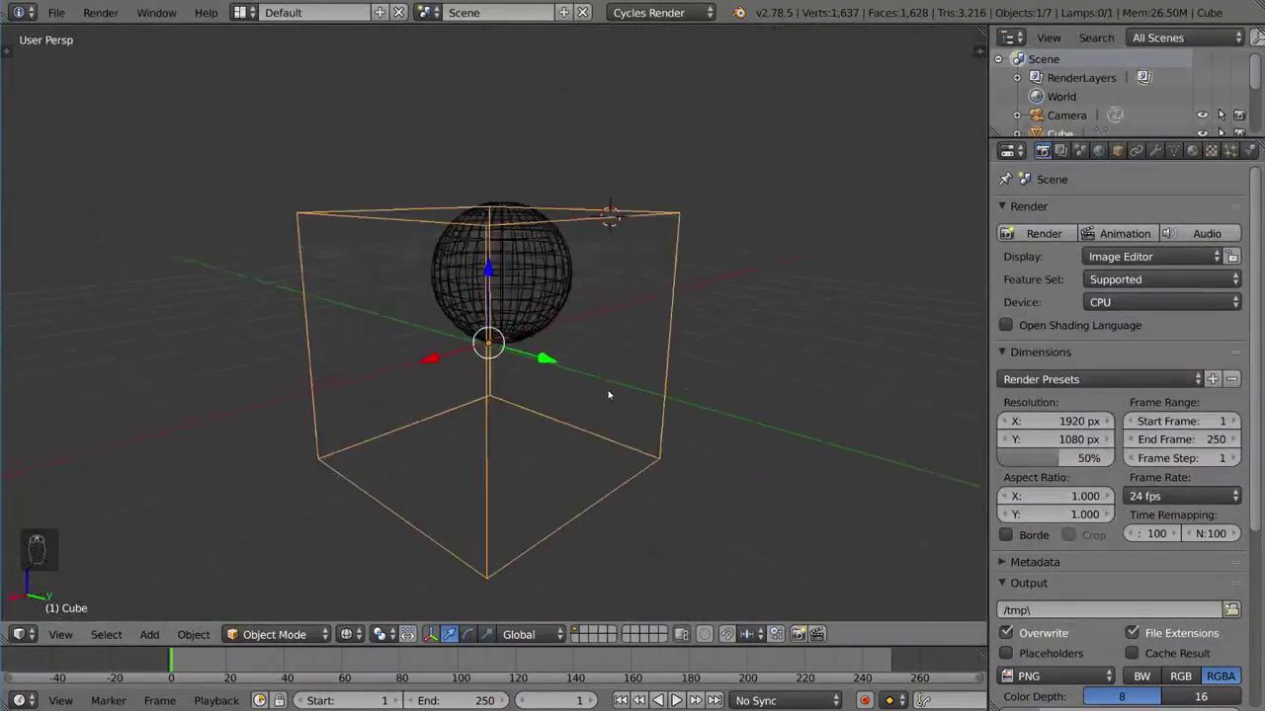
left_click_drag(614, 374, 610, 375)
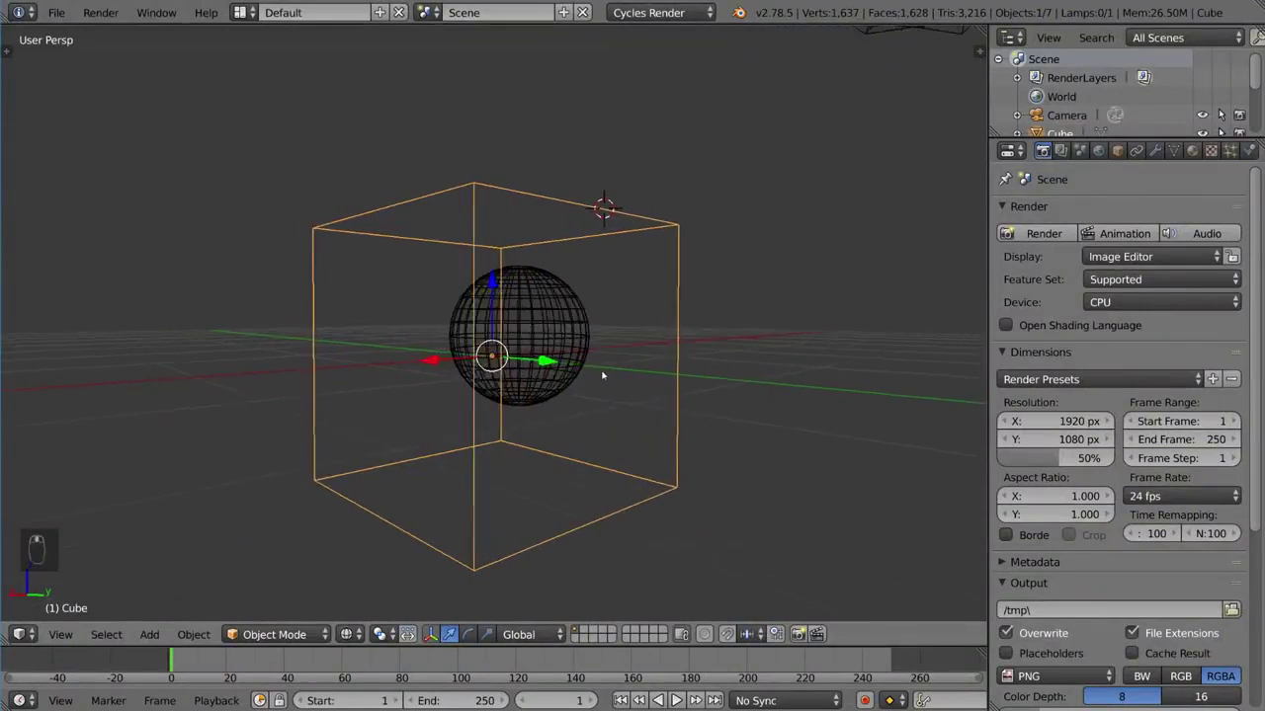
Return the viewport to solid shading with Z, framing all five objects
key("z")
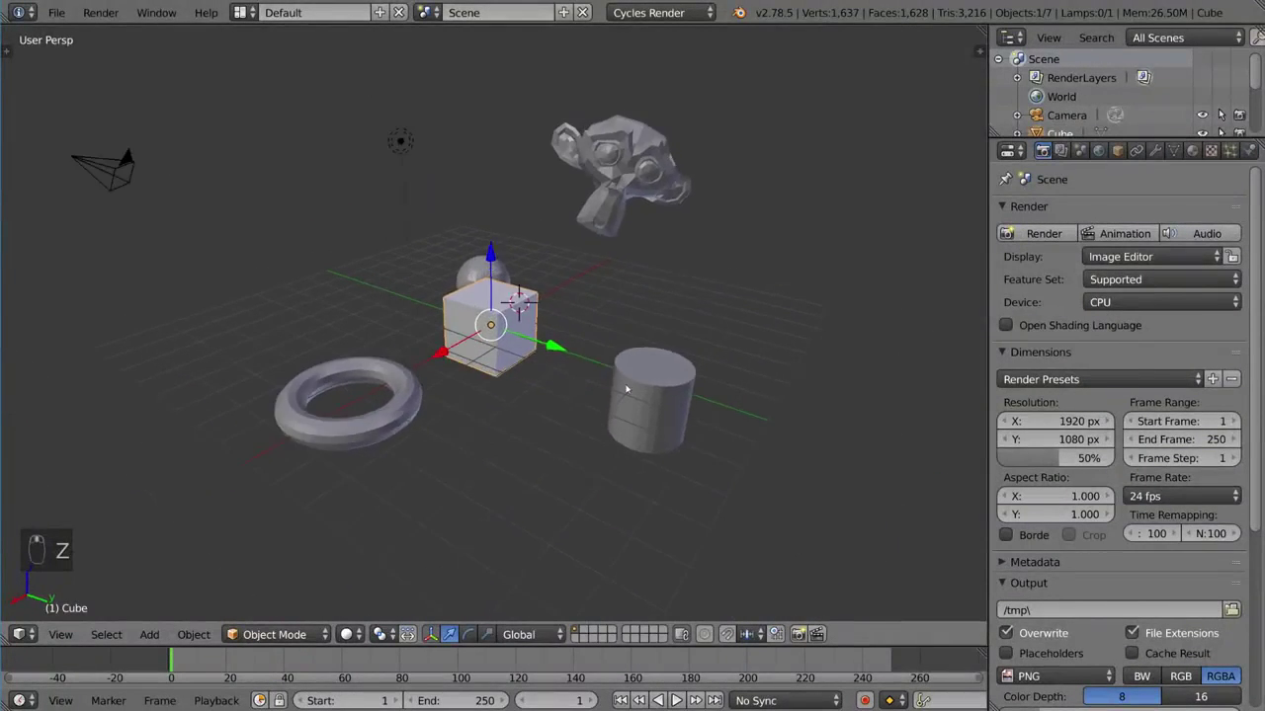
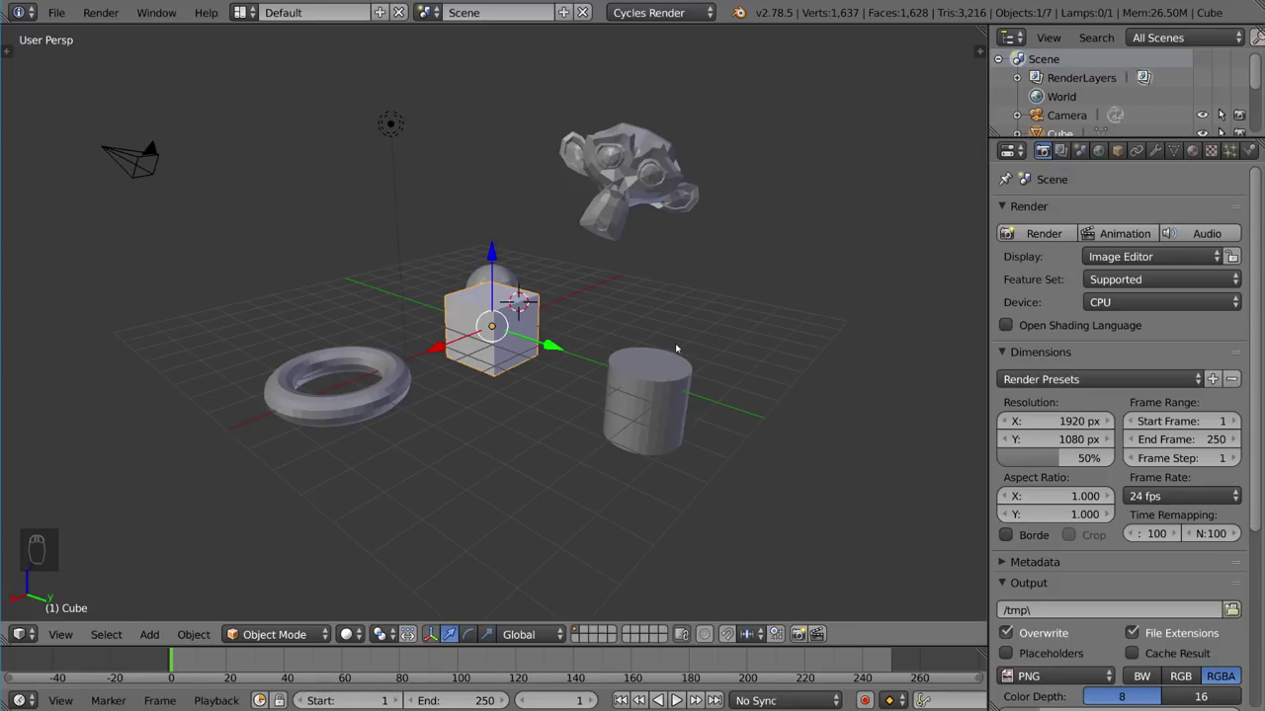
Deselect every object in the scene with A
key("a")
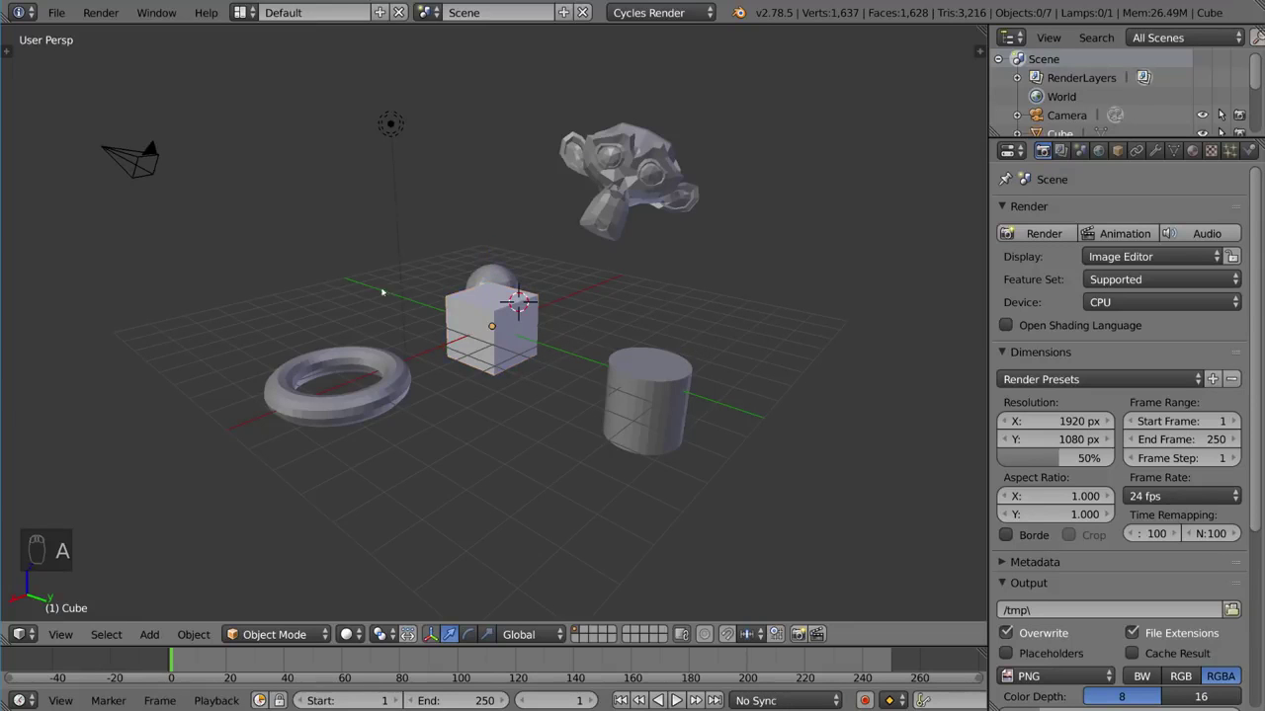
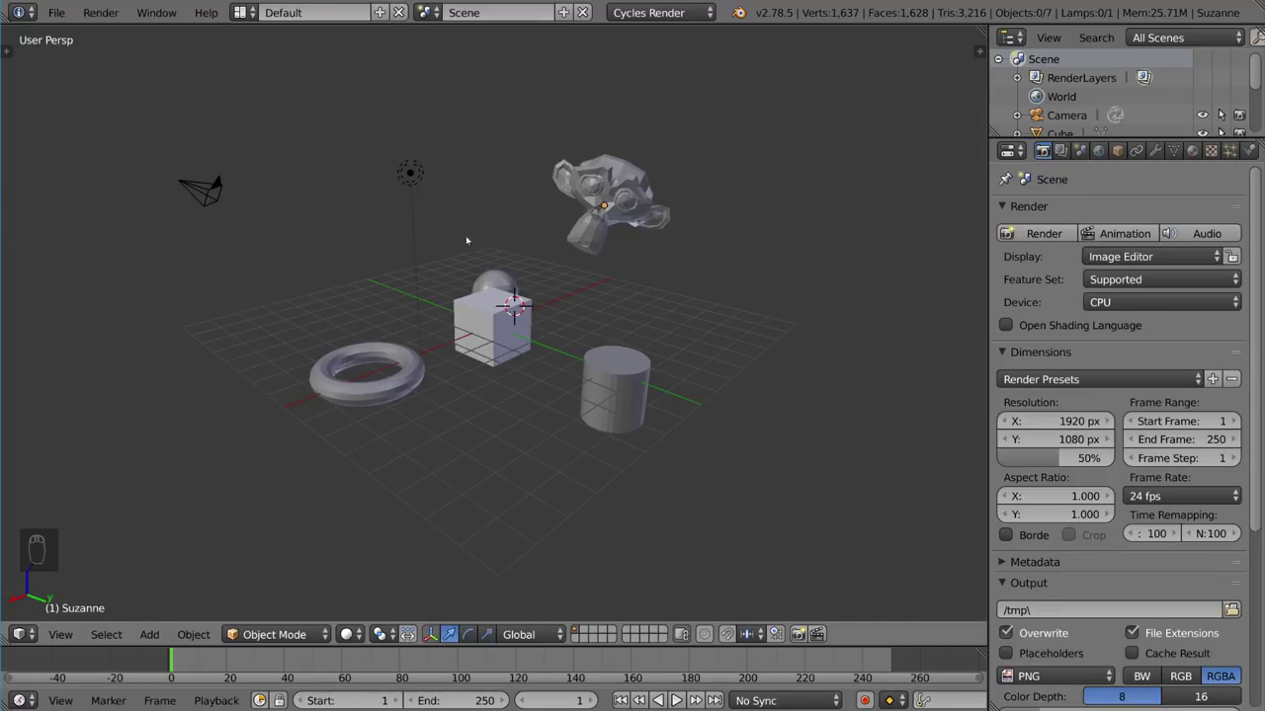
Use border, select-all and circle selection to gather the cube, sphere, monkey and cylinder
key("b")
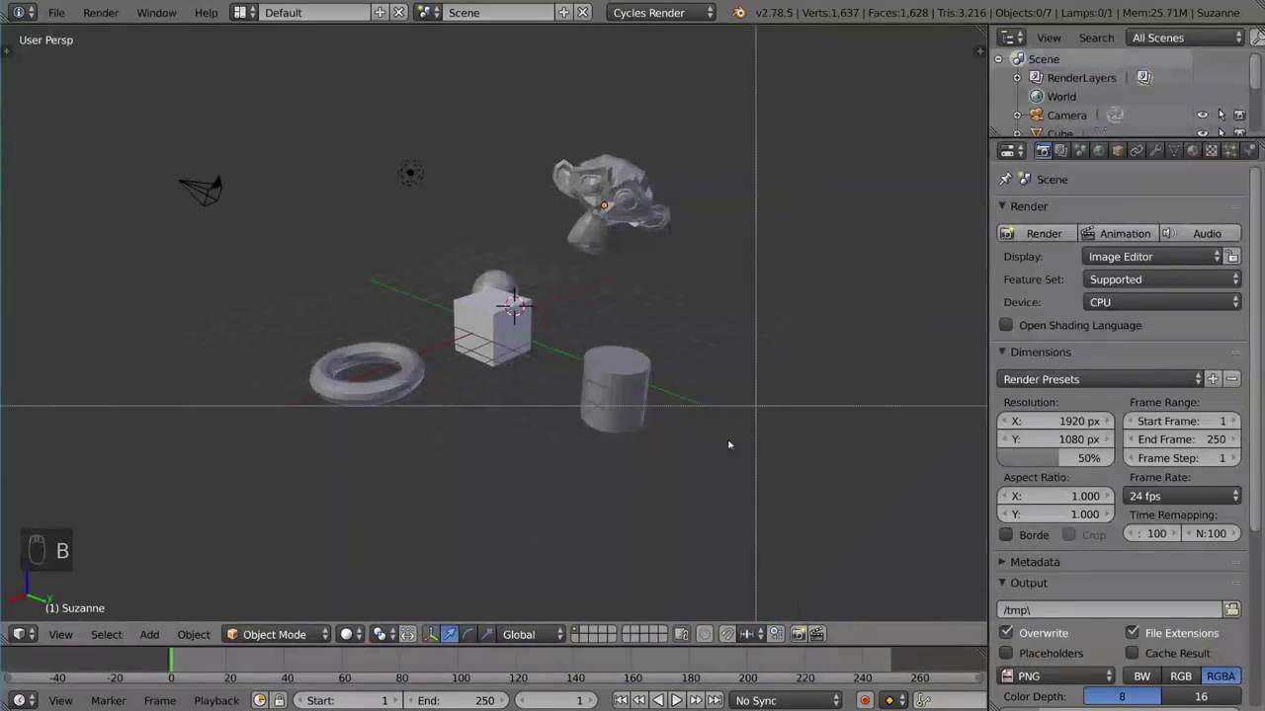
middle_click(365, 285)
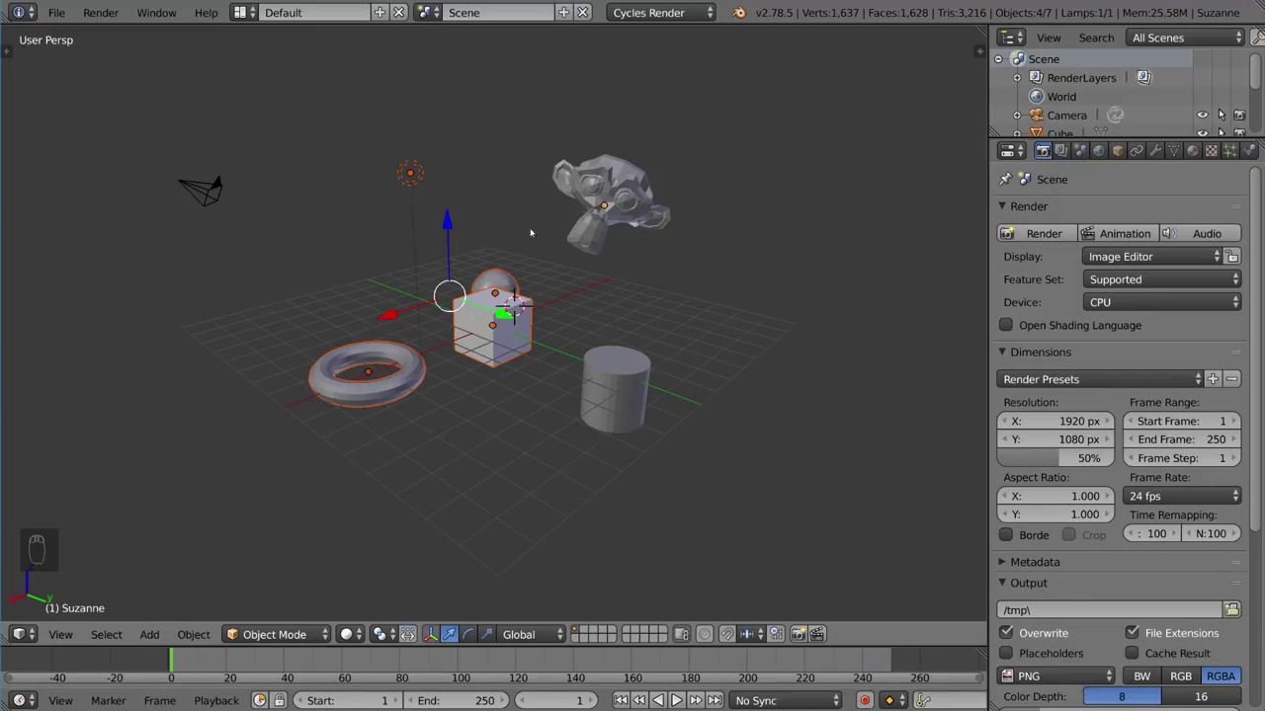
key("b")
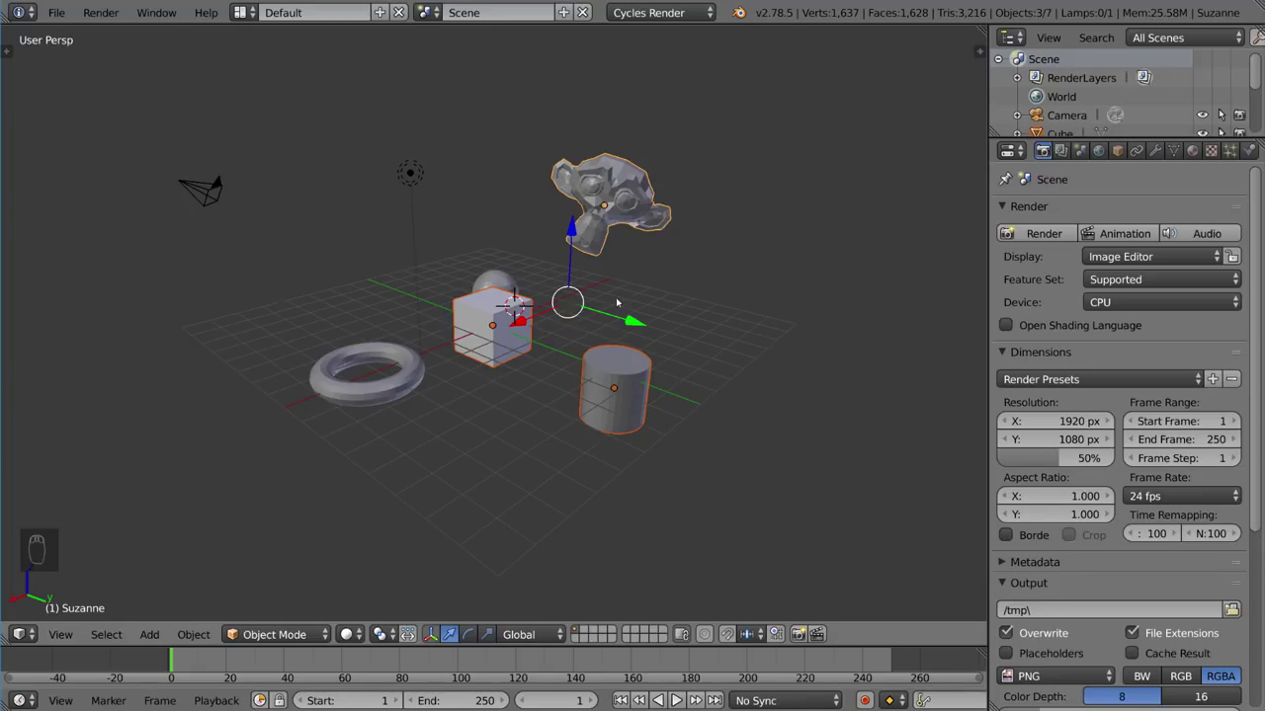
key("a")
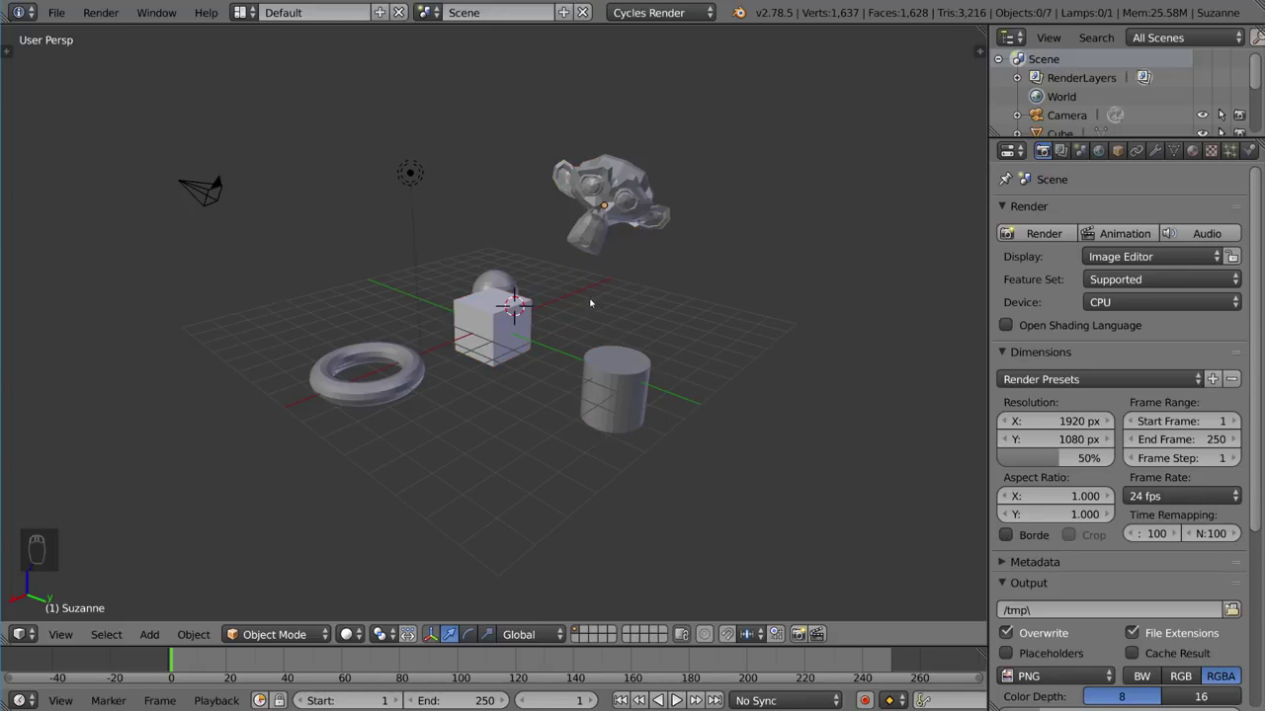
key("c")
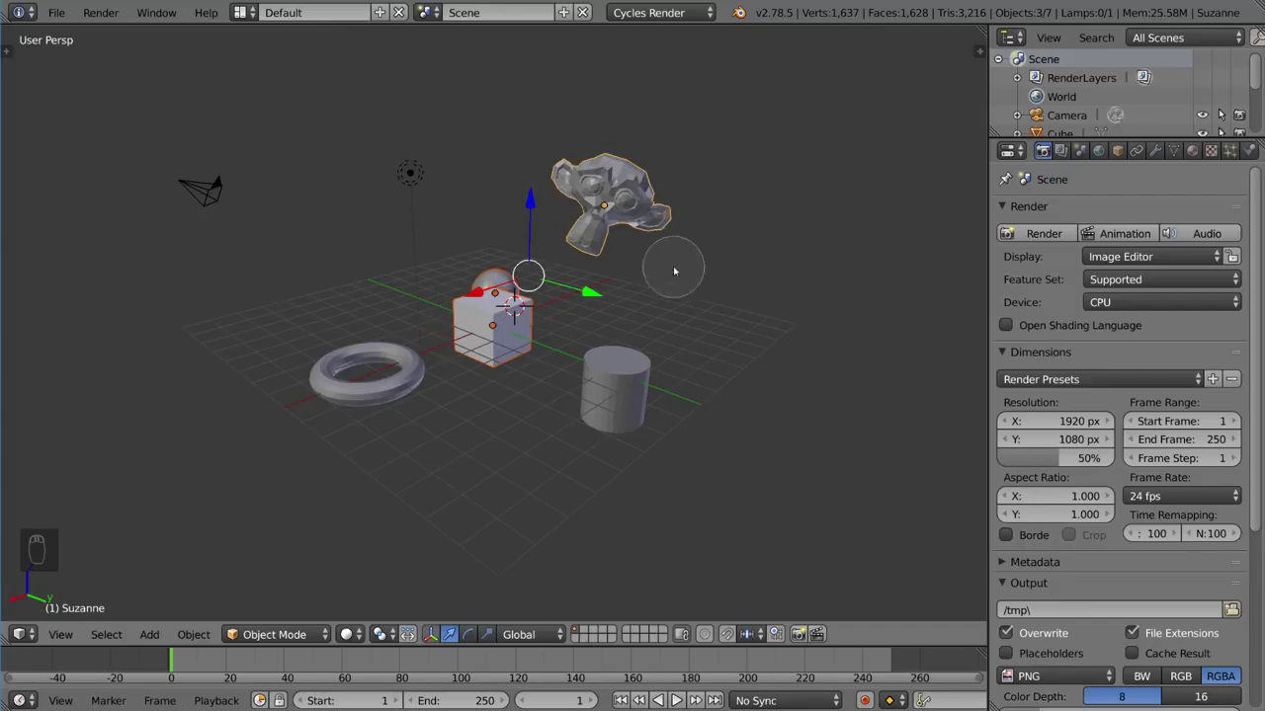
Orbit and zoom the view to bring the objects closer before moving the cube
left_click_drag(418, 131, 466, 235)
left_click_drag(467, 235, 522, 109)
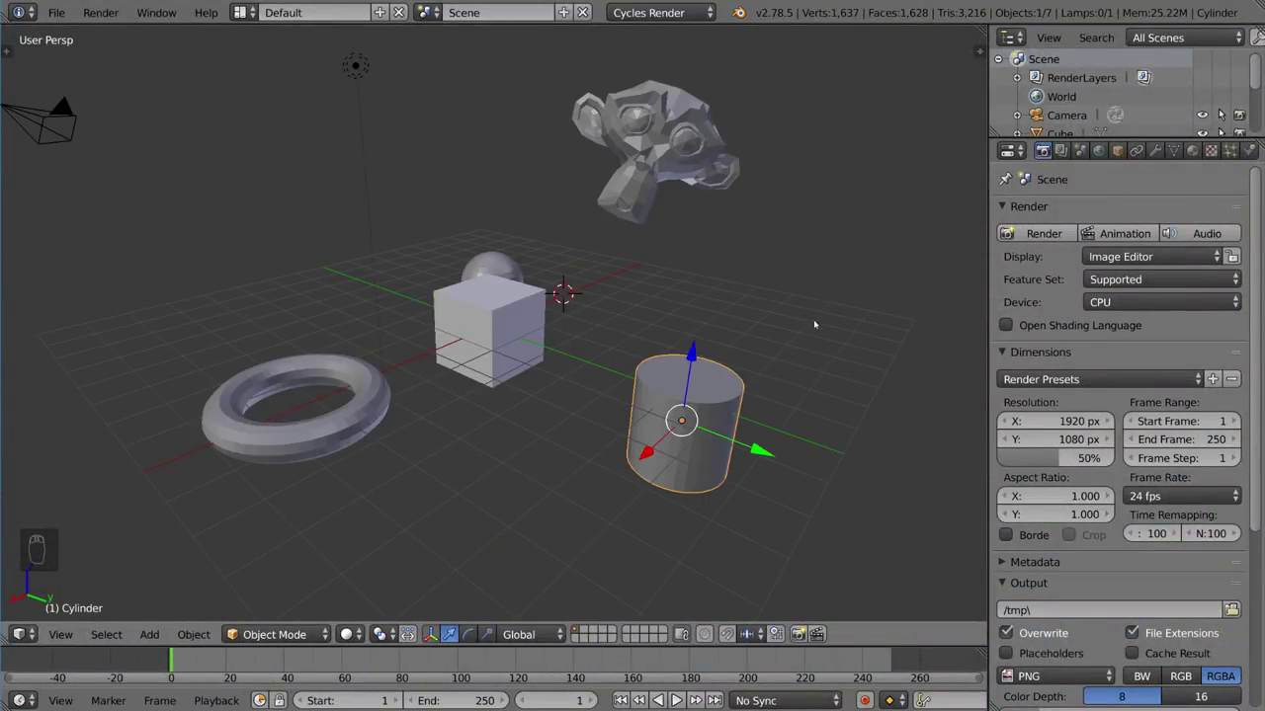
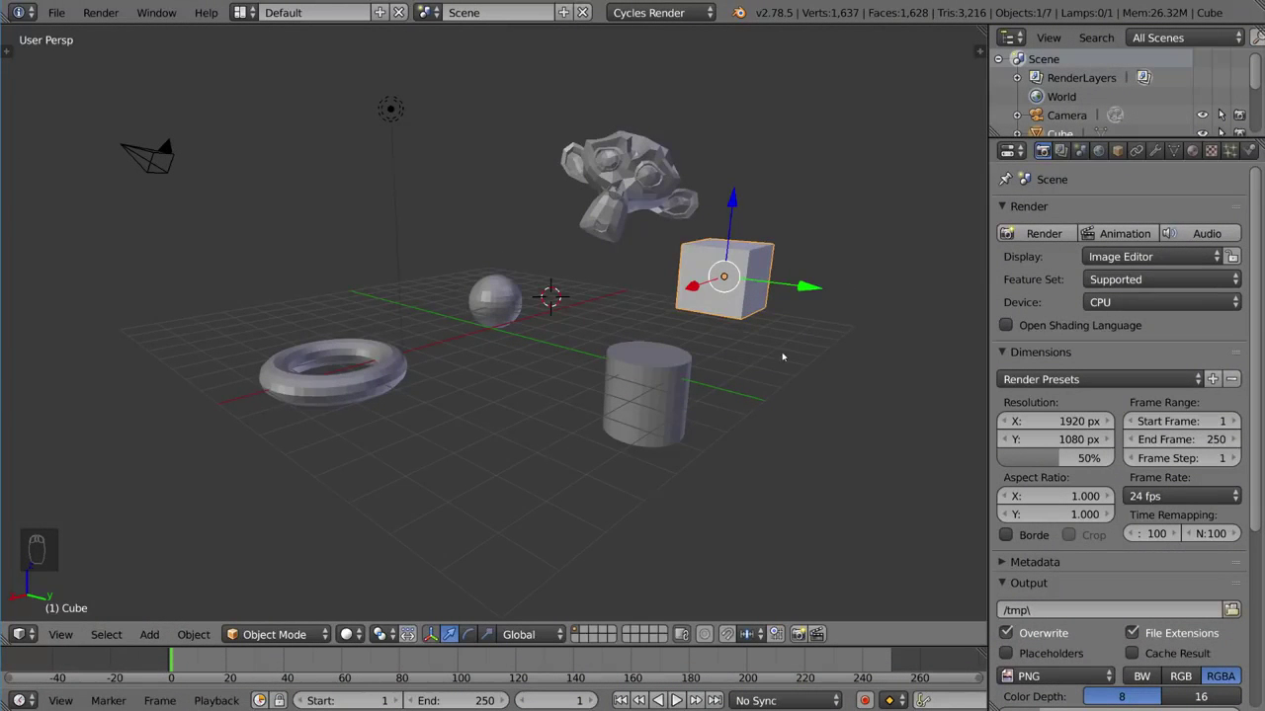
Grab and rotate the cube to a tilt, then start scaling it and cancel the resize
key("g")
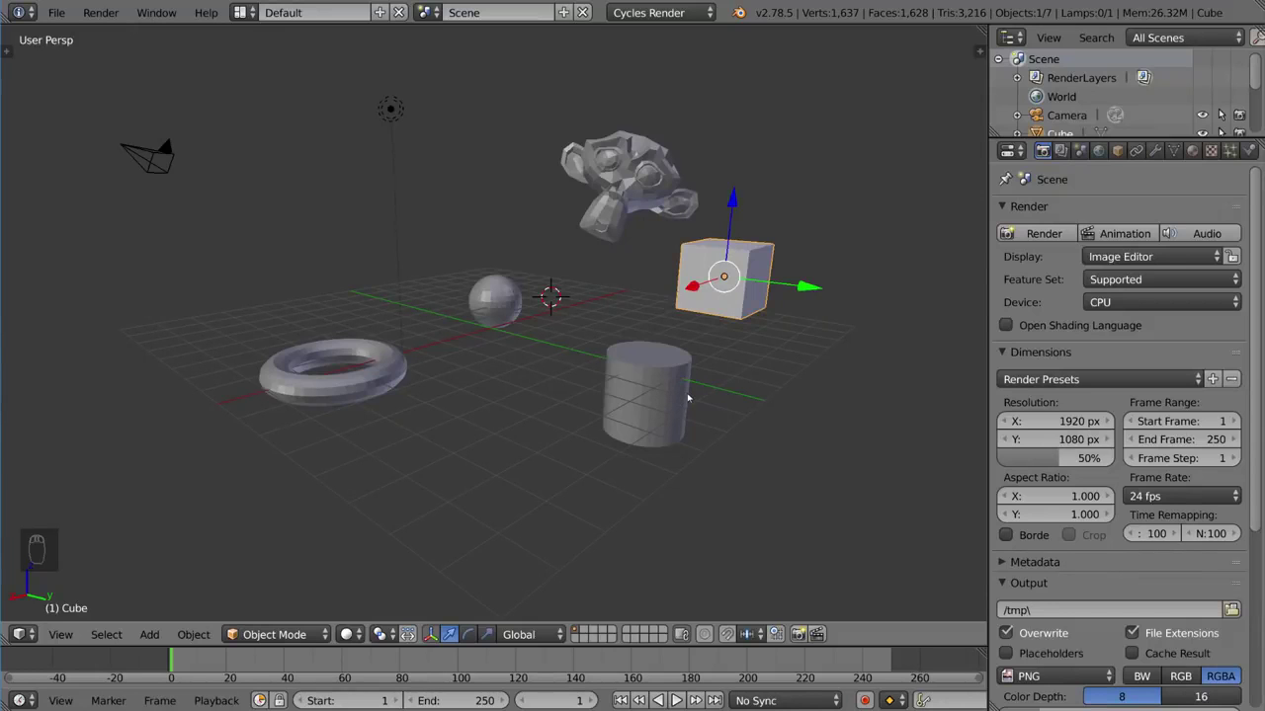
key("r")
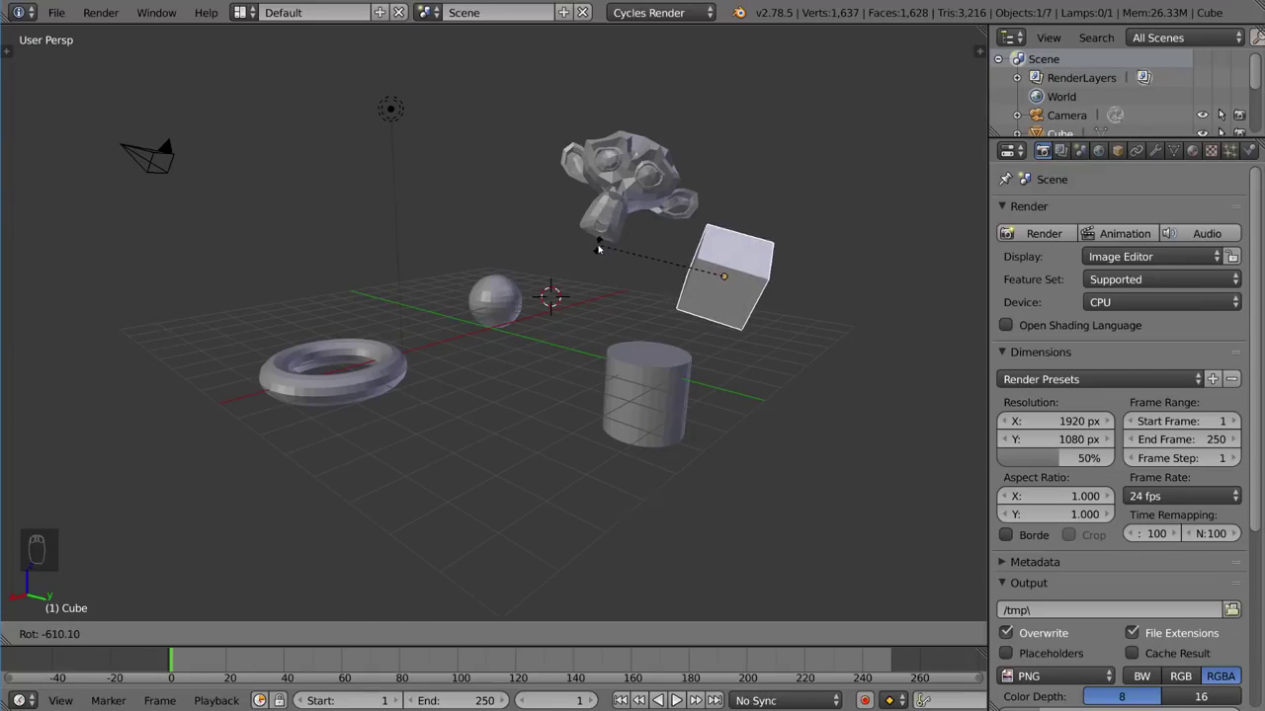
key("r")
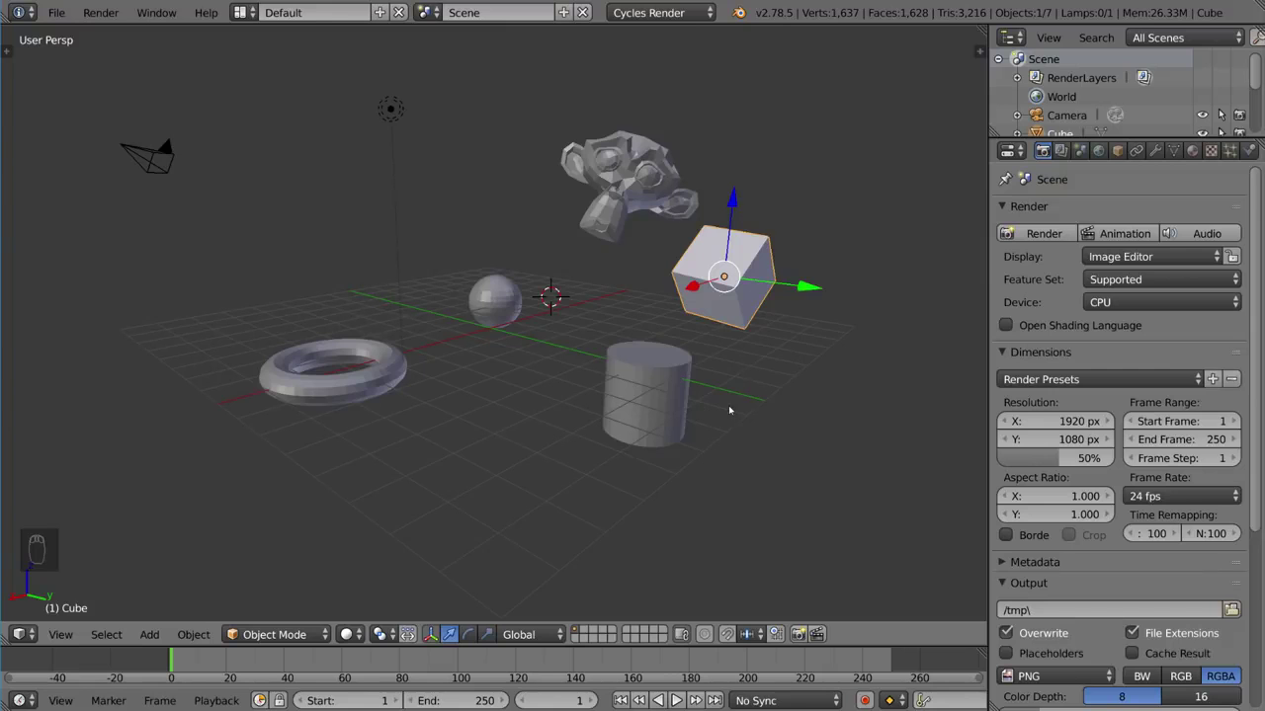
key("s")
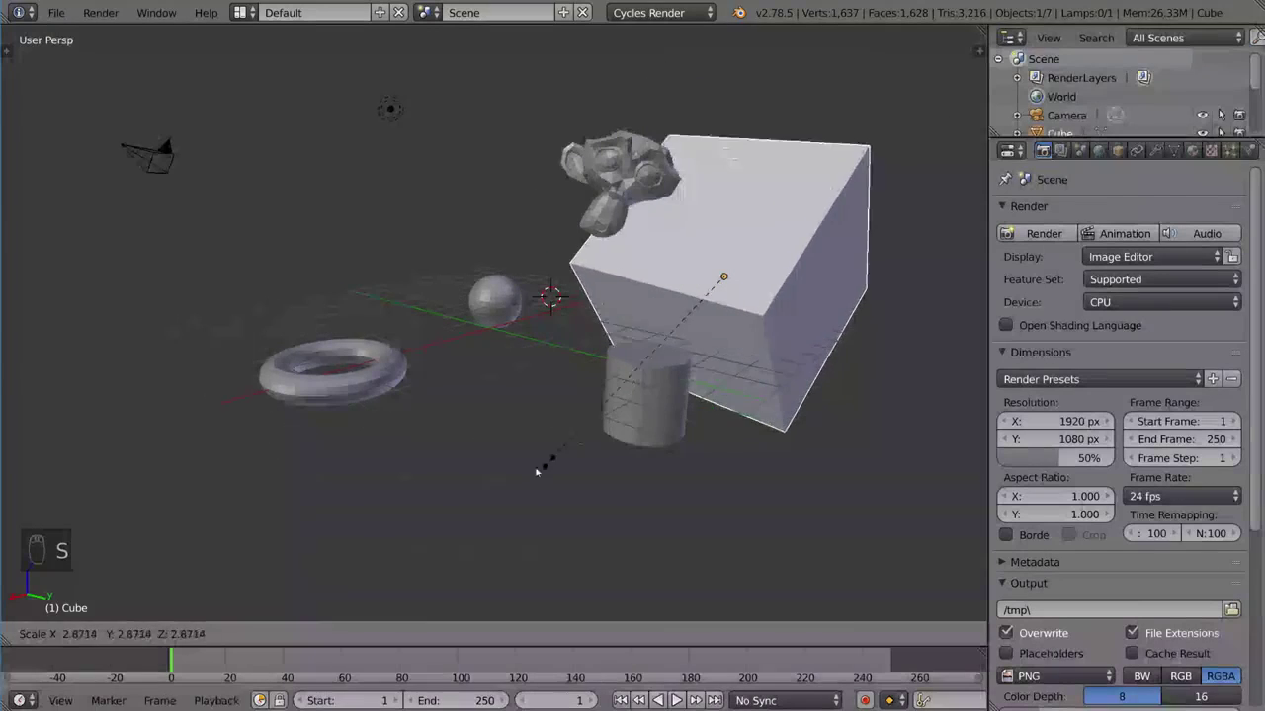
key("s")
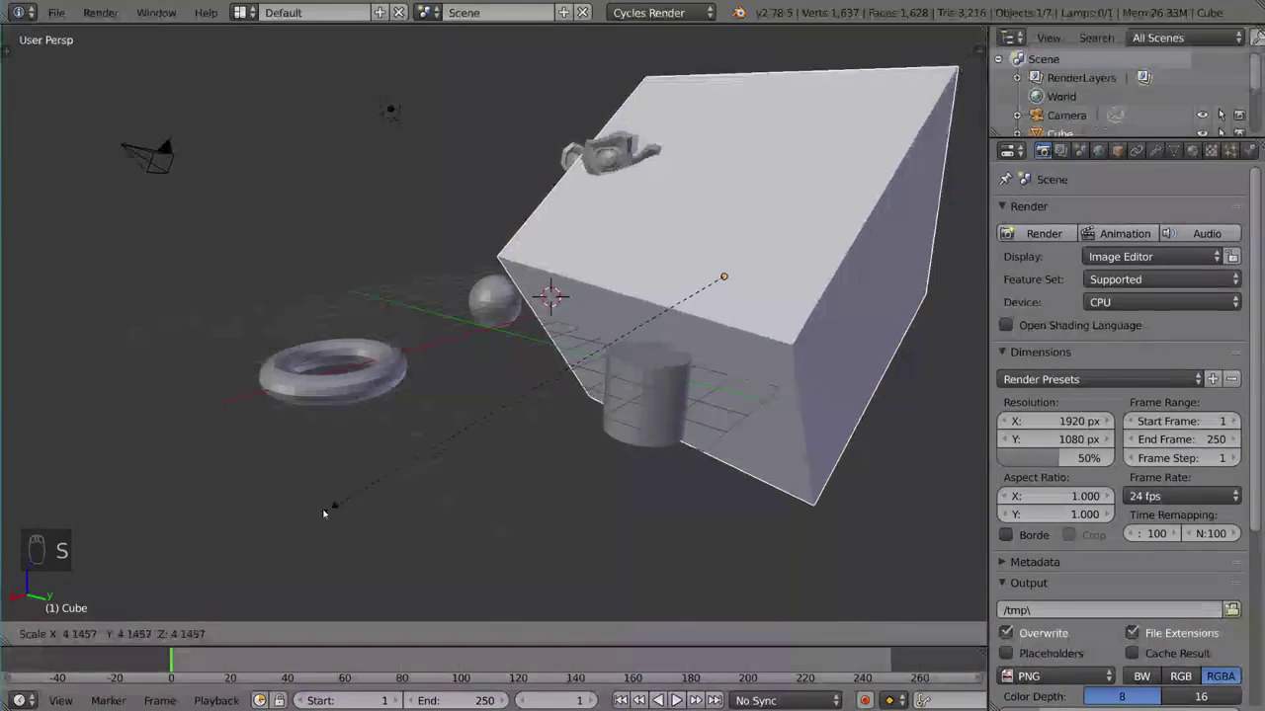
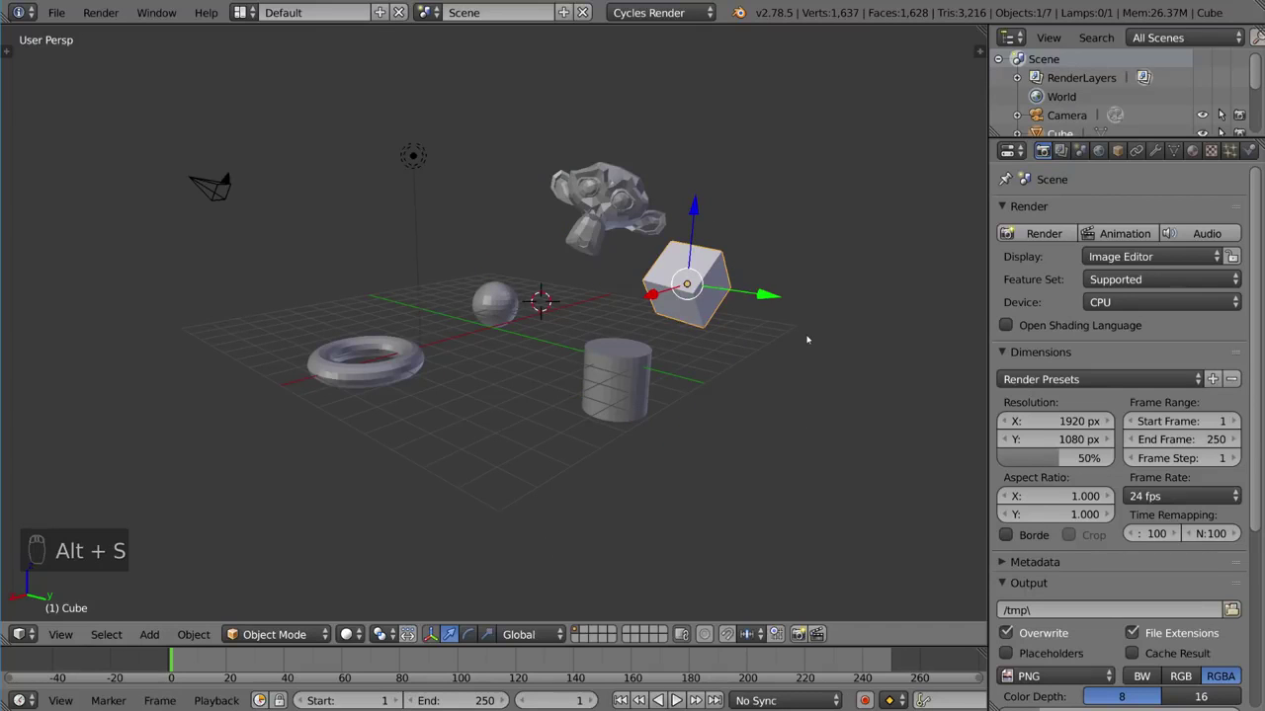
Clear the cube's rotation with Alt+R and its location with Alt+G
key("alt+r")
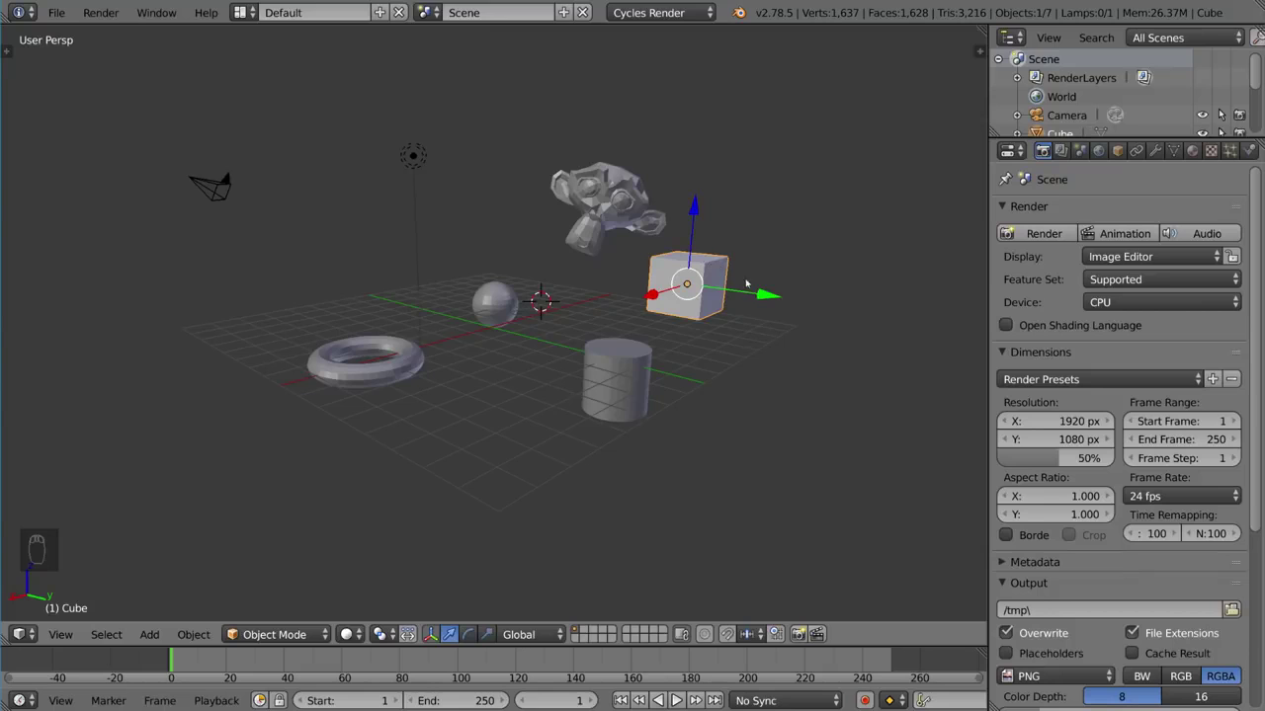
key("alt+g")
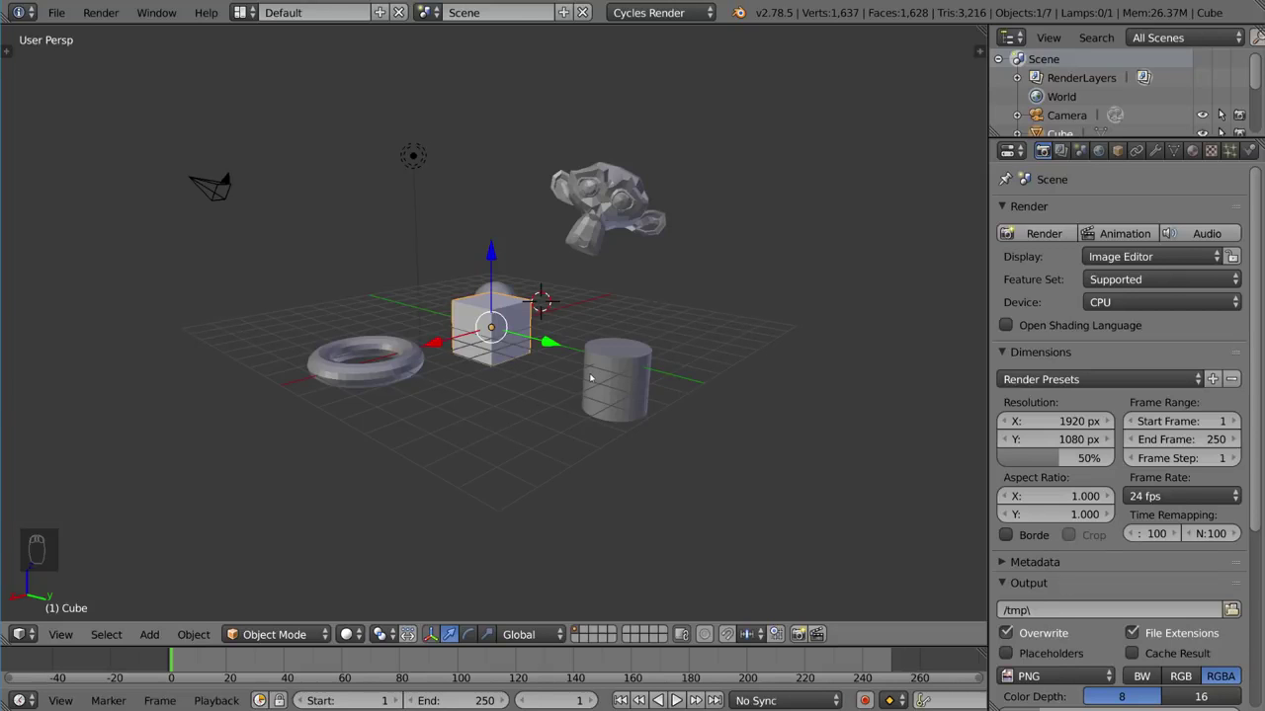
Try moving, rotating and scaling the cube into a tilted offset pose
key("g")
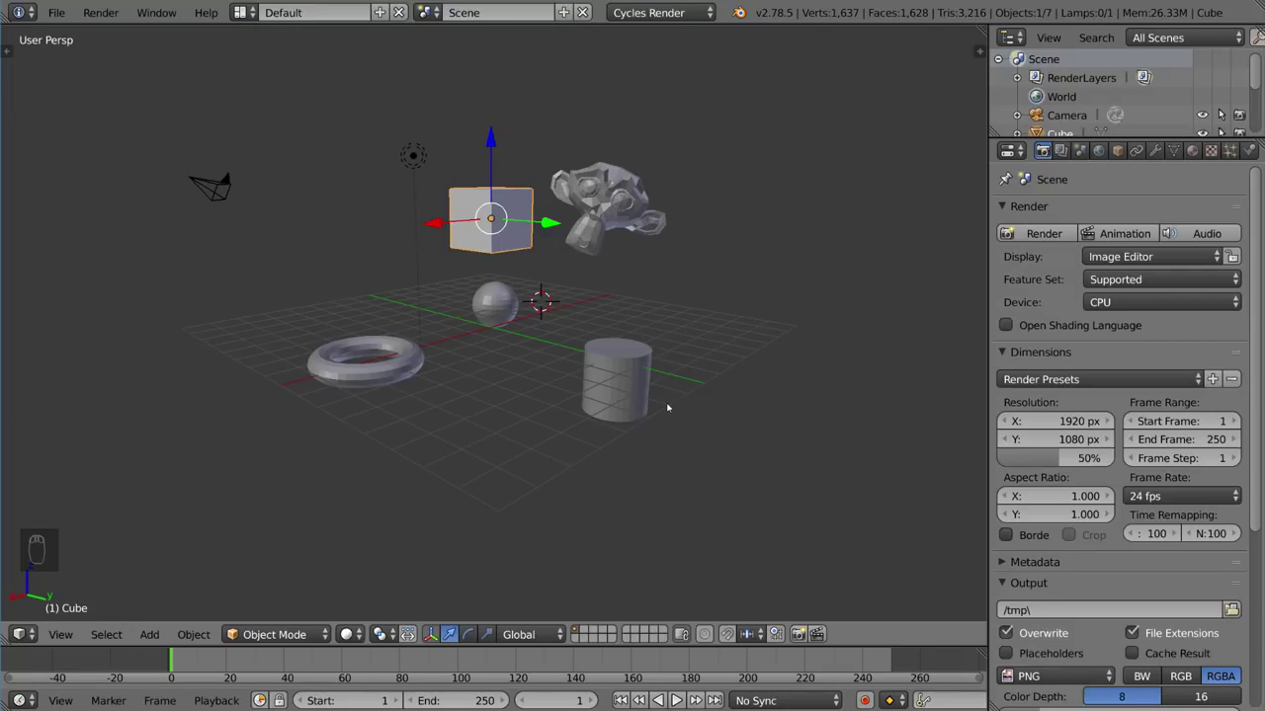
key("r")
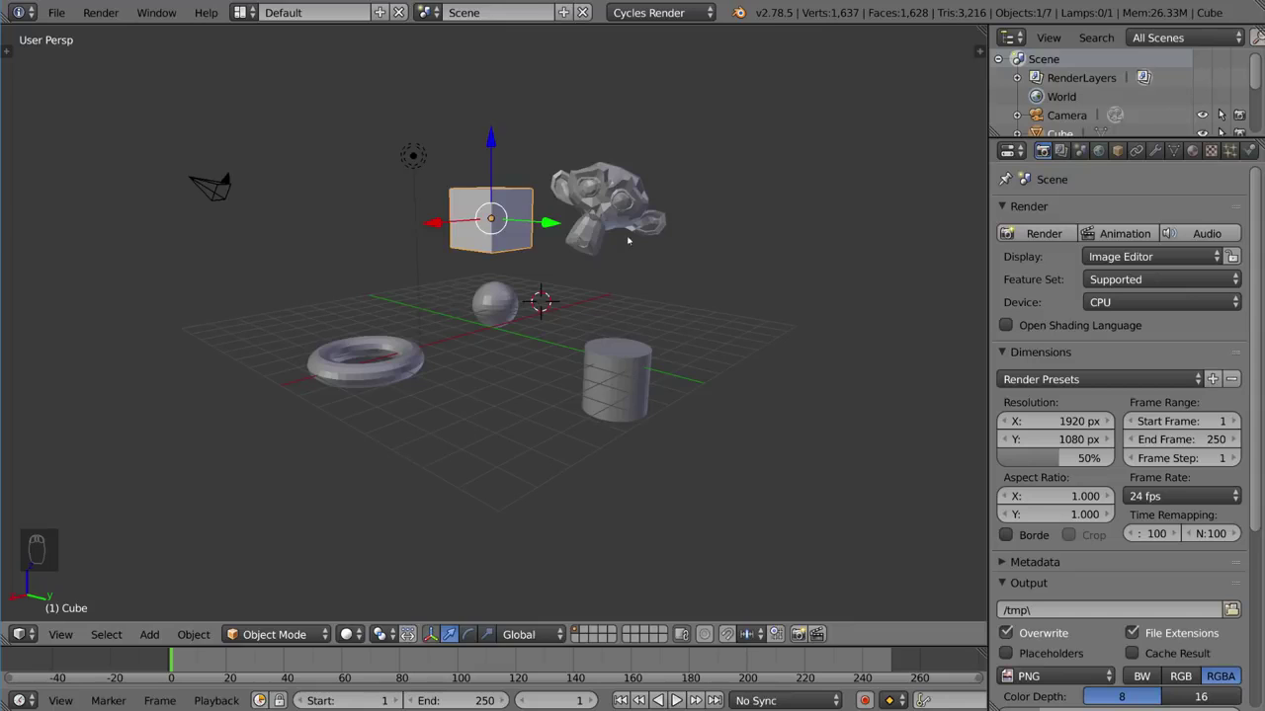
key("r")
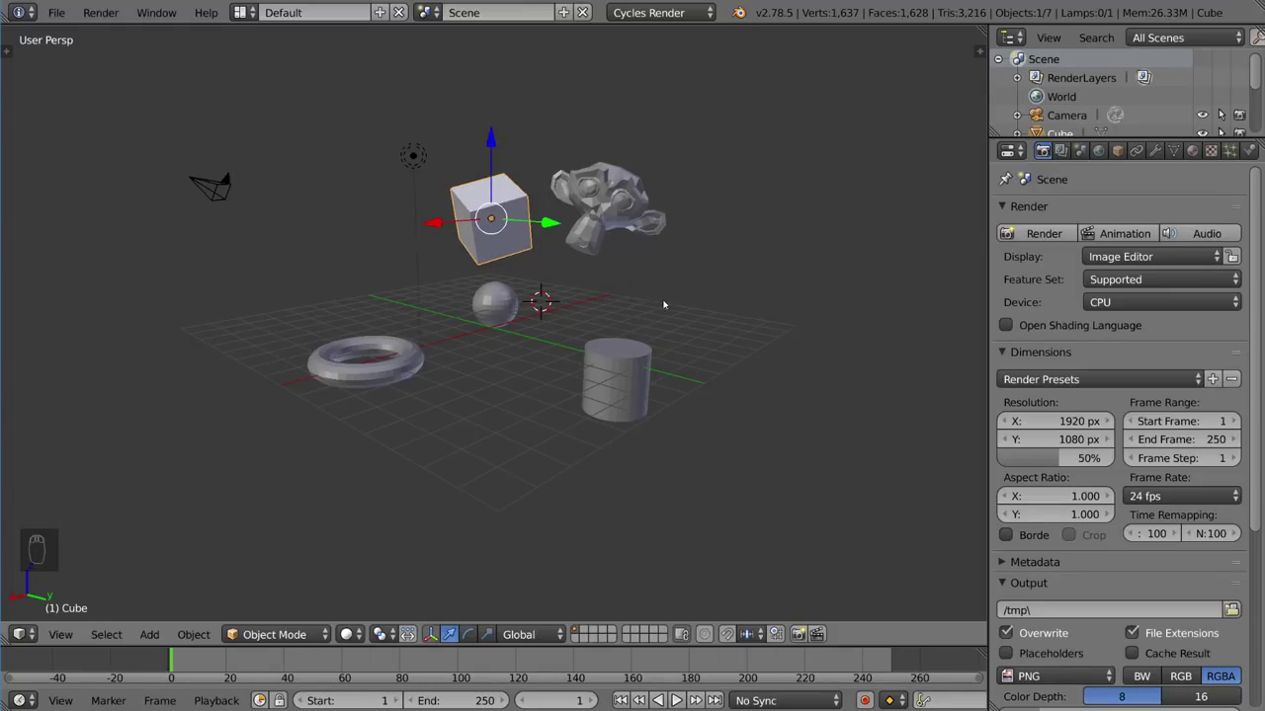
key("r")
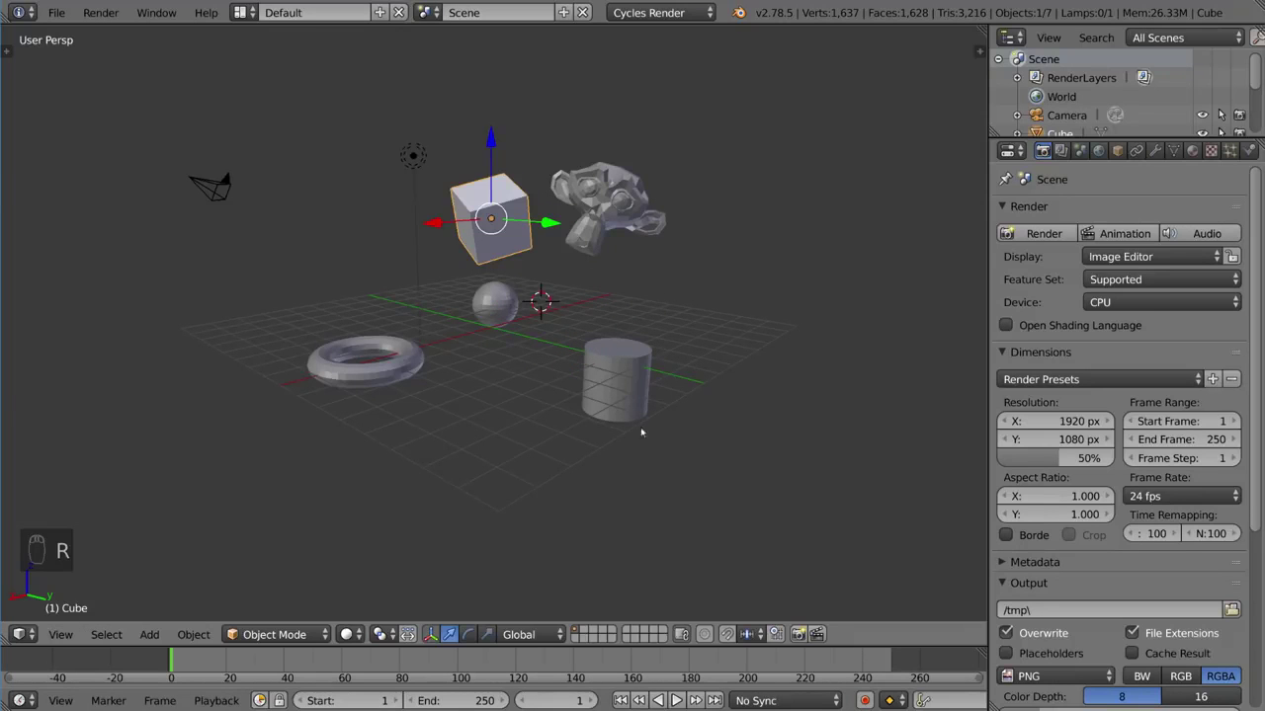
key("s")
Clear the cube's rotation, location and scale so it sits untilted at the grid centre
key("alt+r")
key("s")
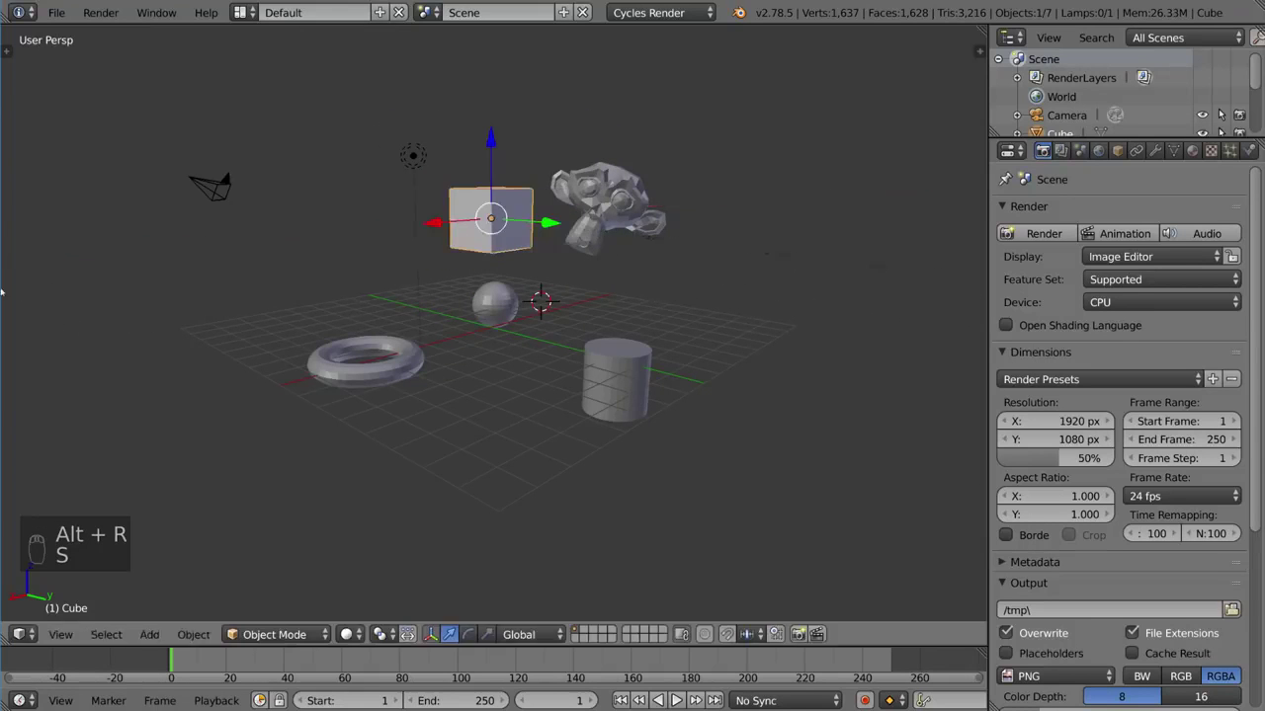
key("s")
key("s")
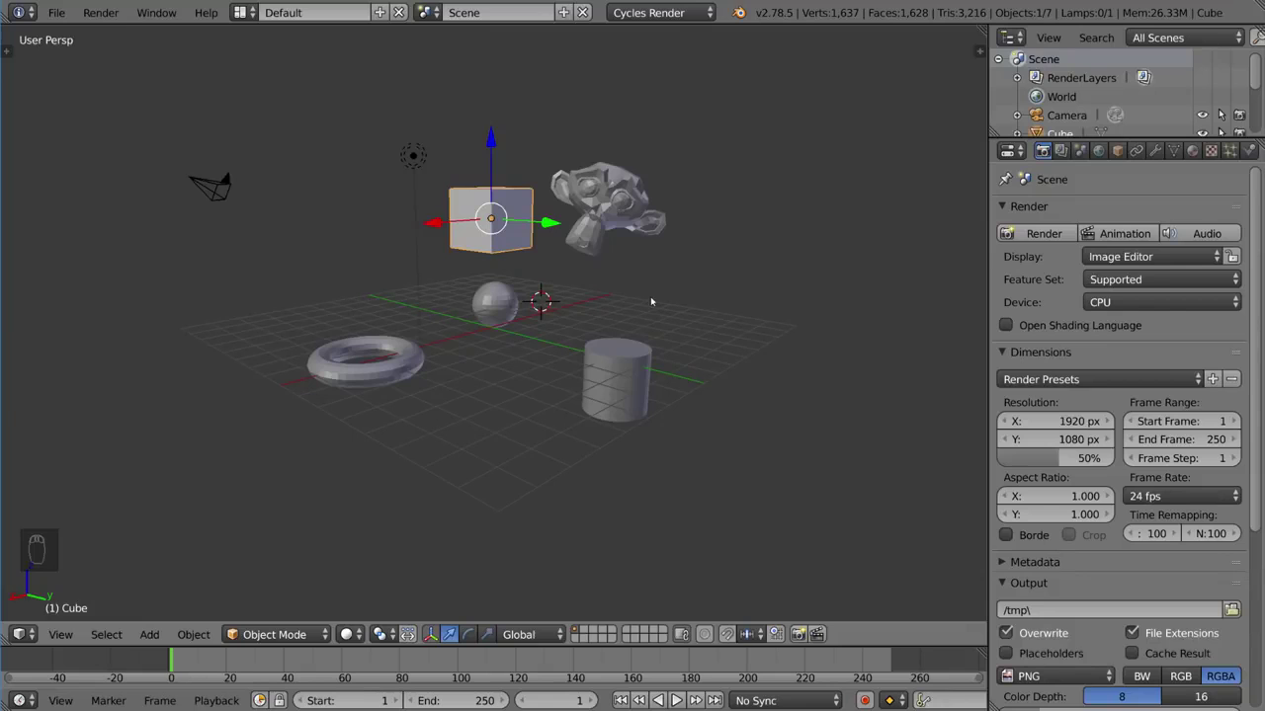
key("alt+r")
key("alt+g")
key("alt+s")
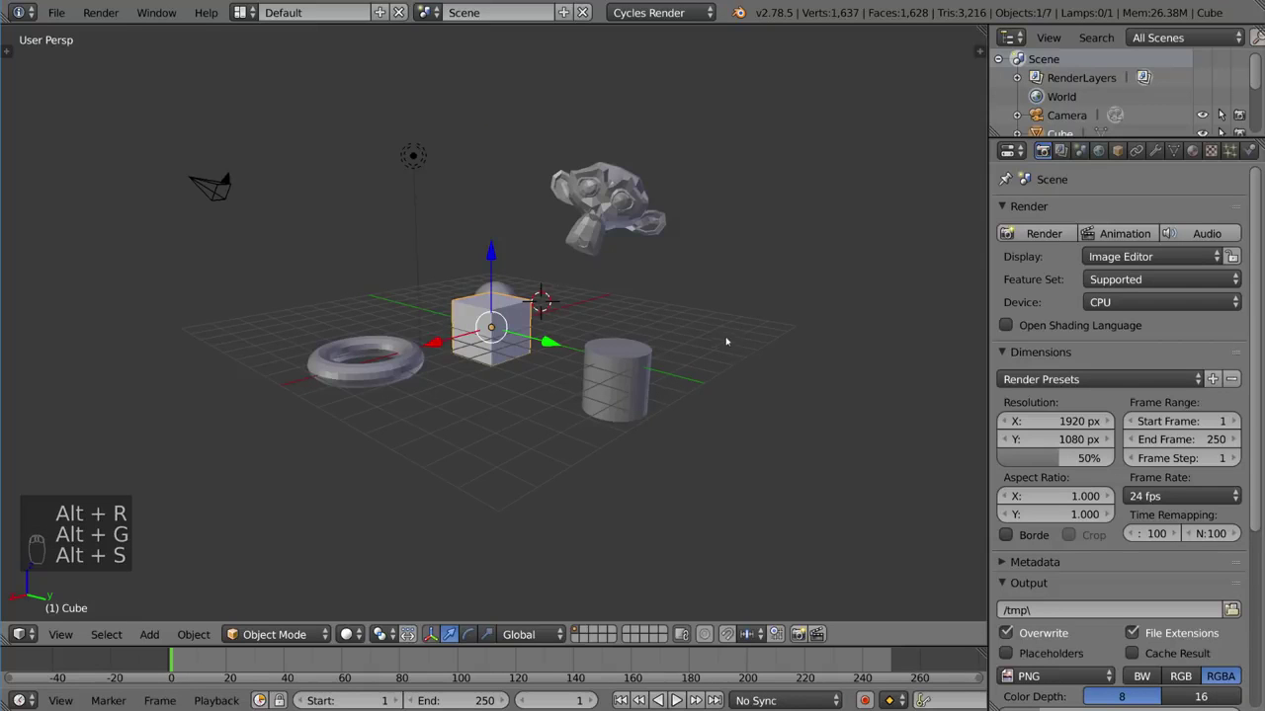
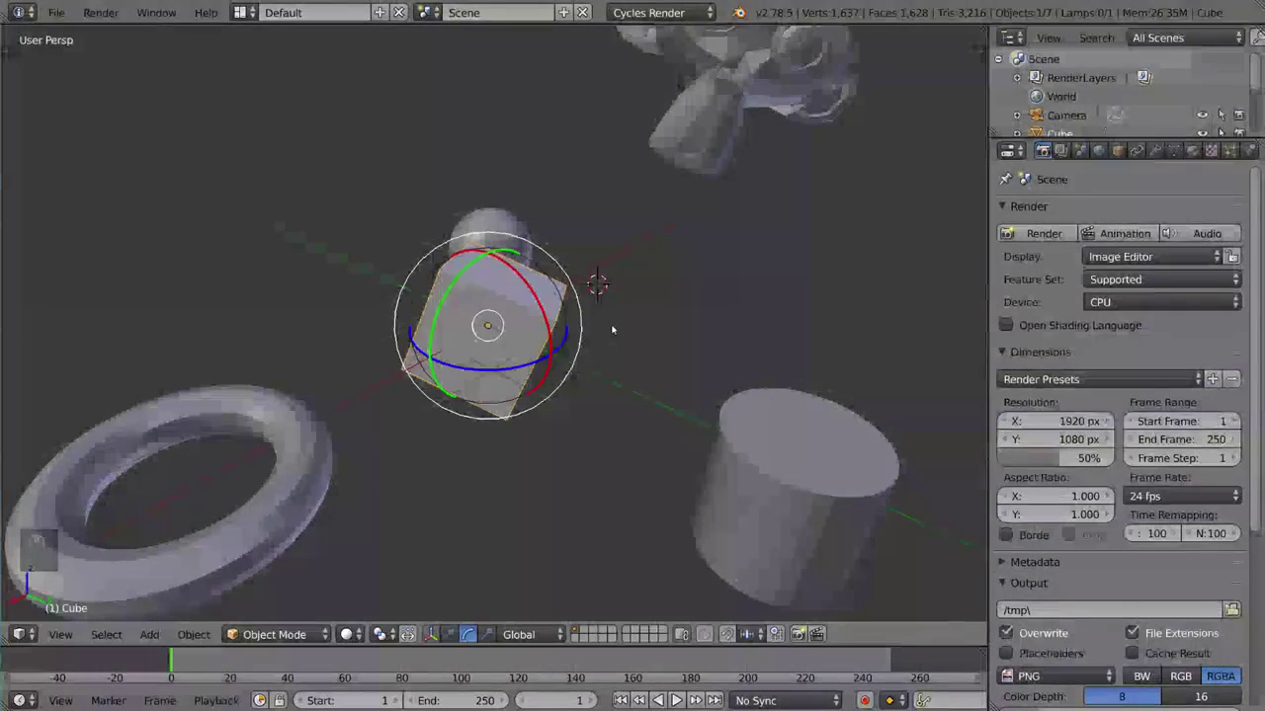
Clear the cube's rotation with Alt+R so it sits upright before stretching it along an axis
key("alt+r")
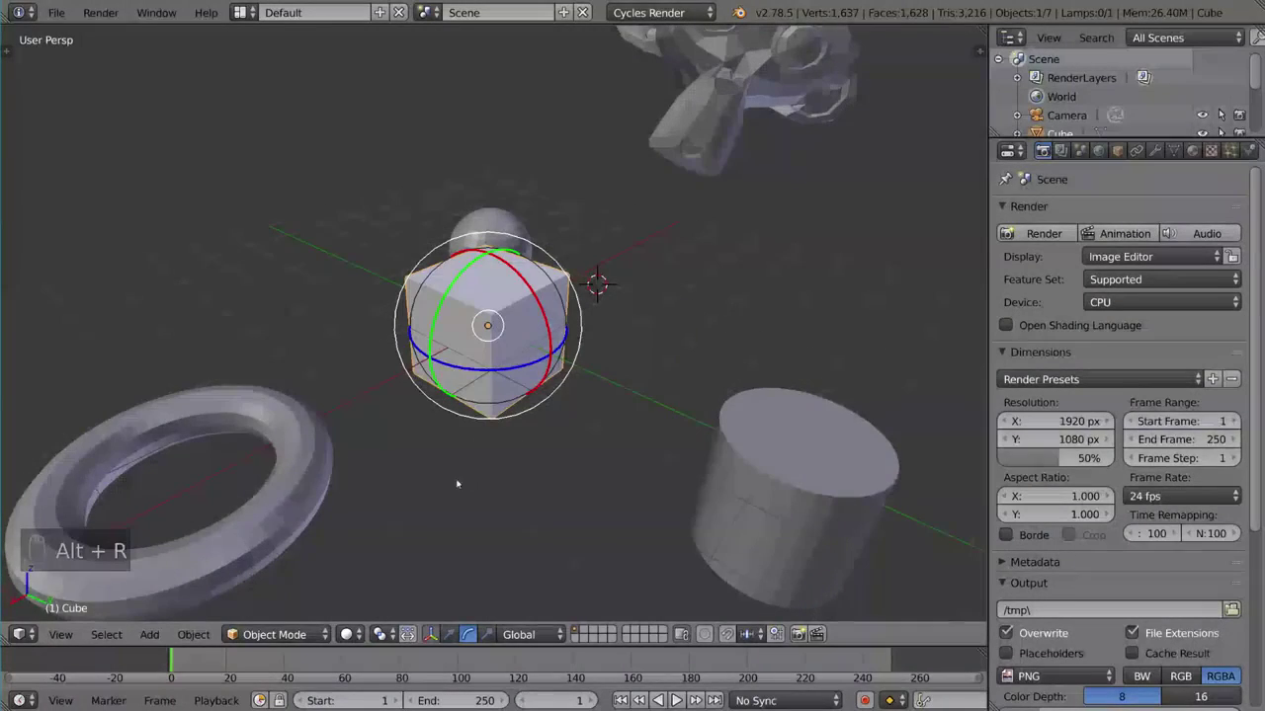